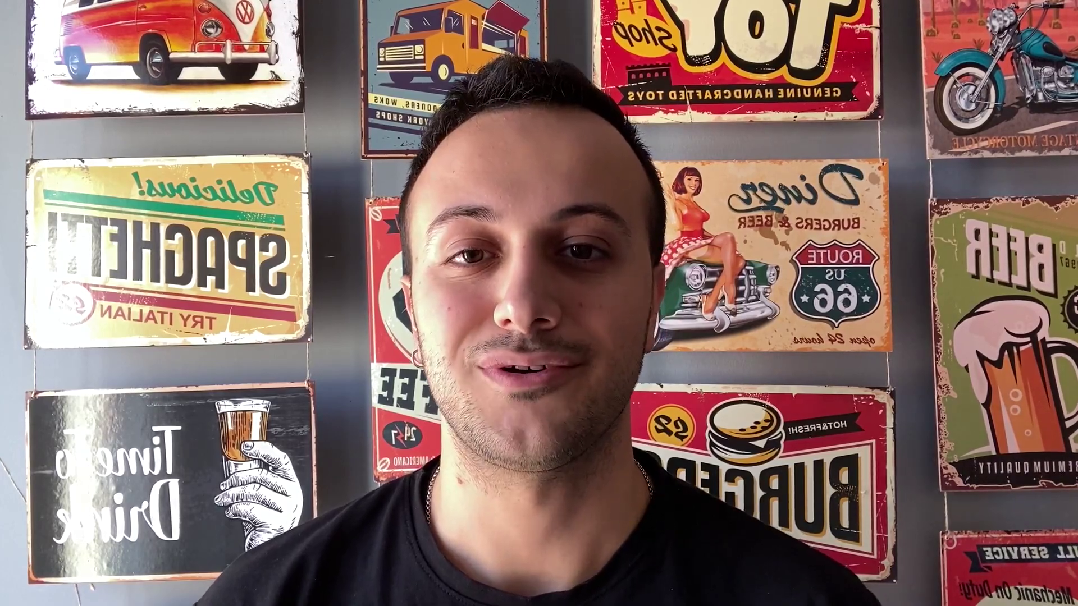
- Bring up the add-object list to start the lid from a cylinder
{"action": "key", "text": "shift+a"}
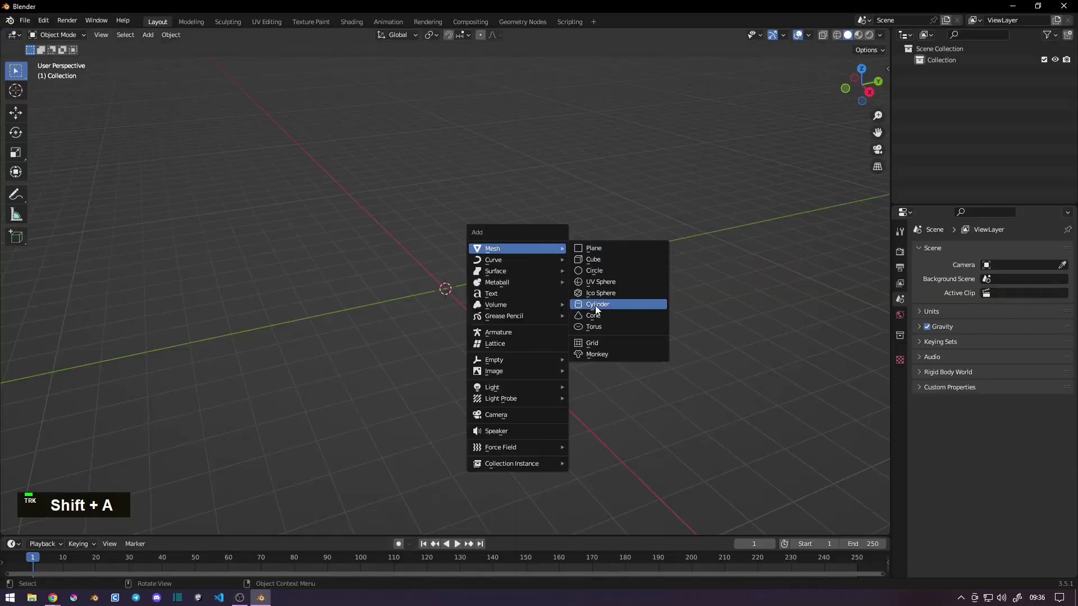
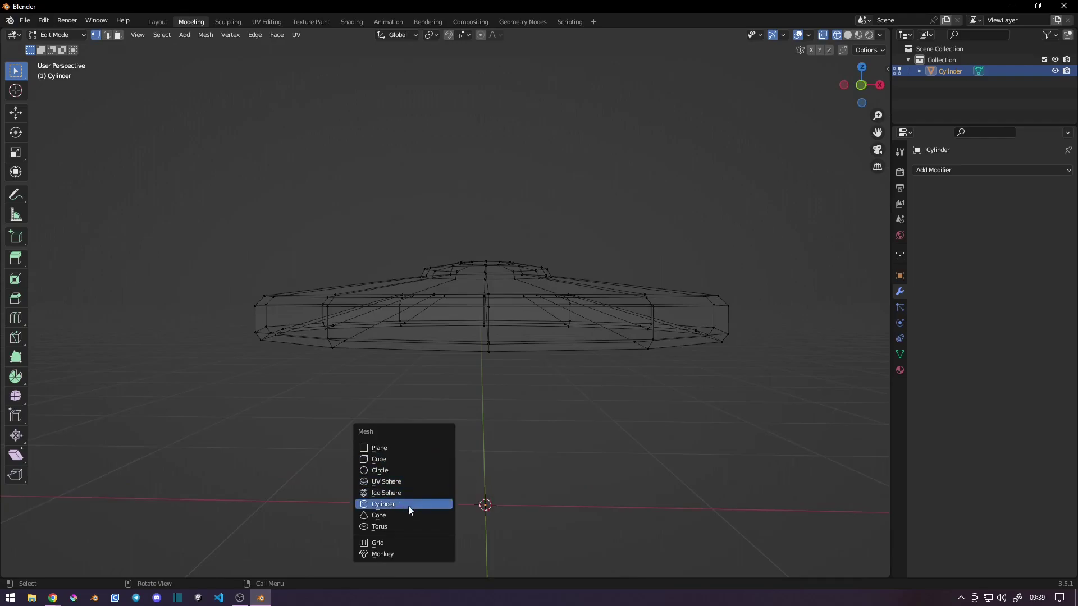
- Stretch the small squashed cylinder beneath the lid wider sideways
{"action": "scroll", "scroll_direction": "down", "scroll_amount": 3}
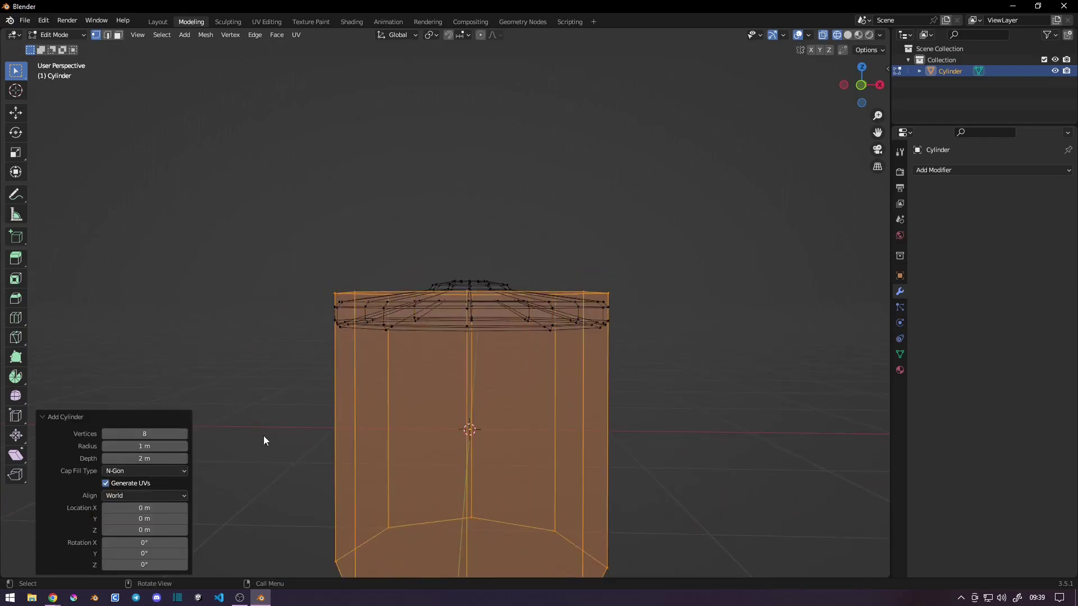
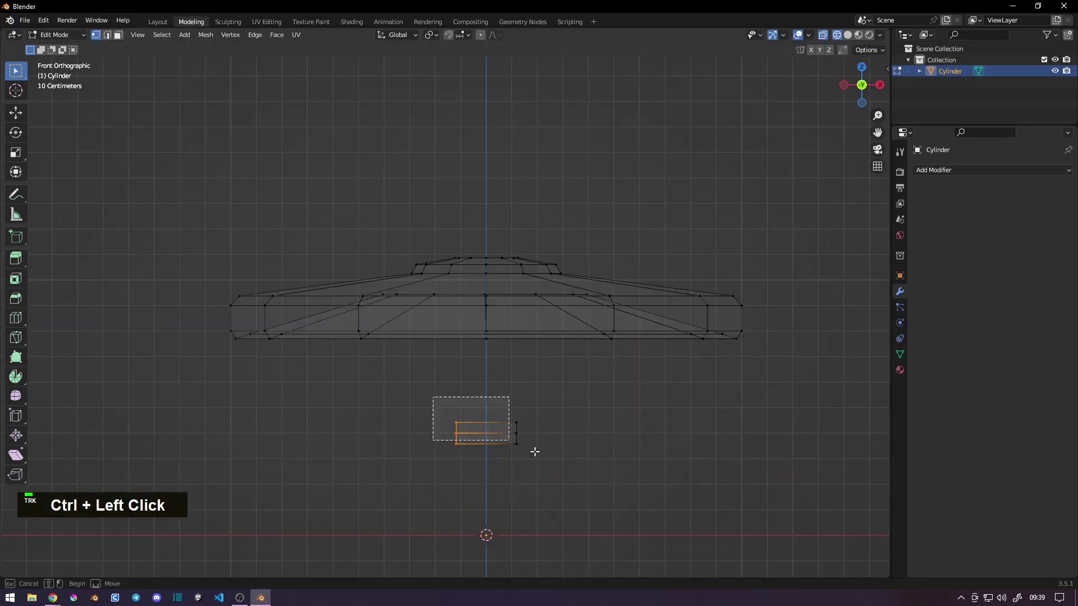
{"action": "key", "text": "s"}
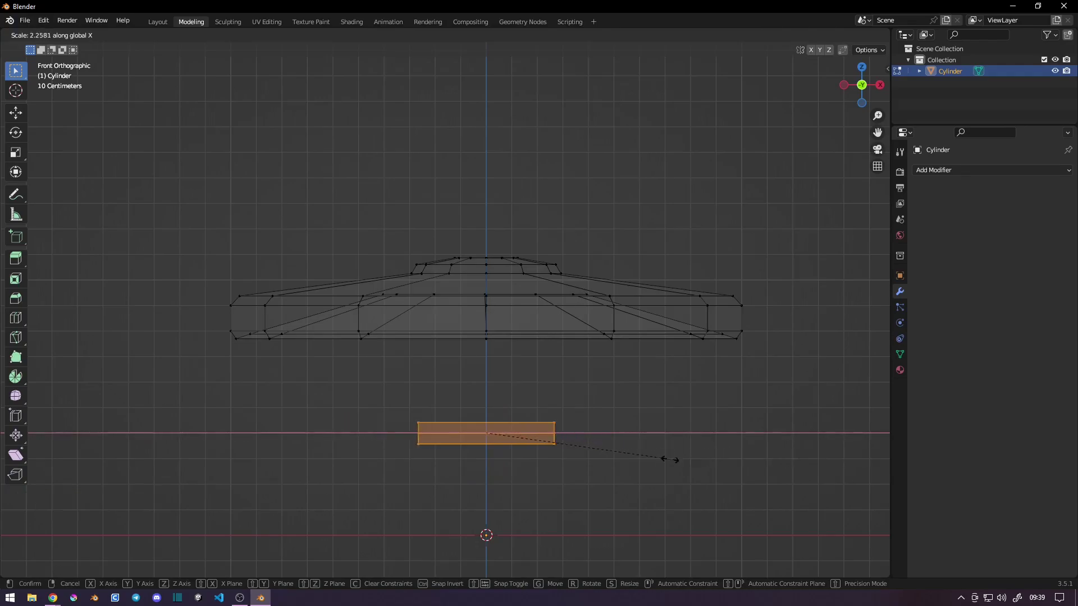
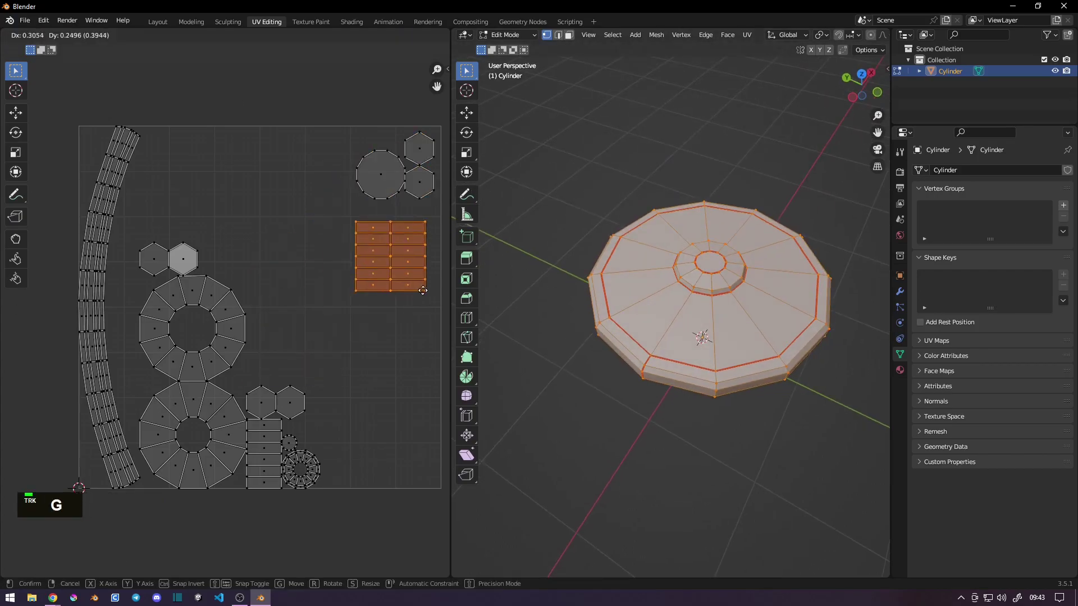
- Arrange the plank, hexagon, large ring and small circle islands into free space, scaling the rings up
{"action": "key", "text": "g"}
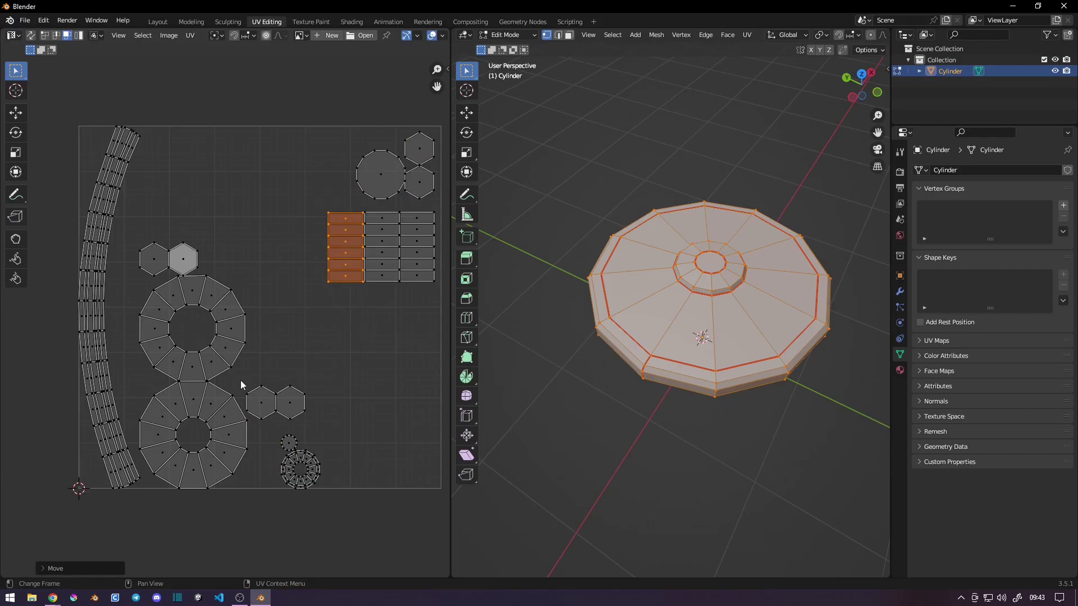
{"action": "key", "text": "g"}
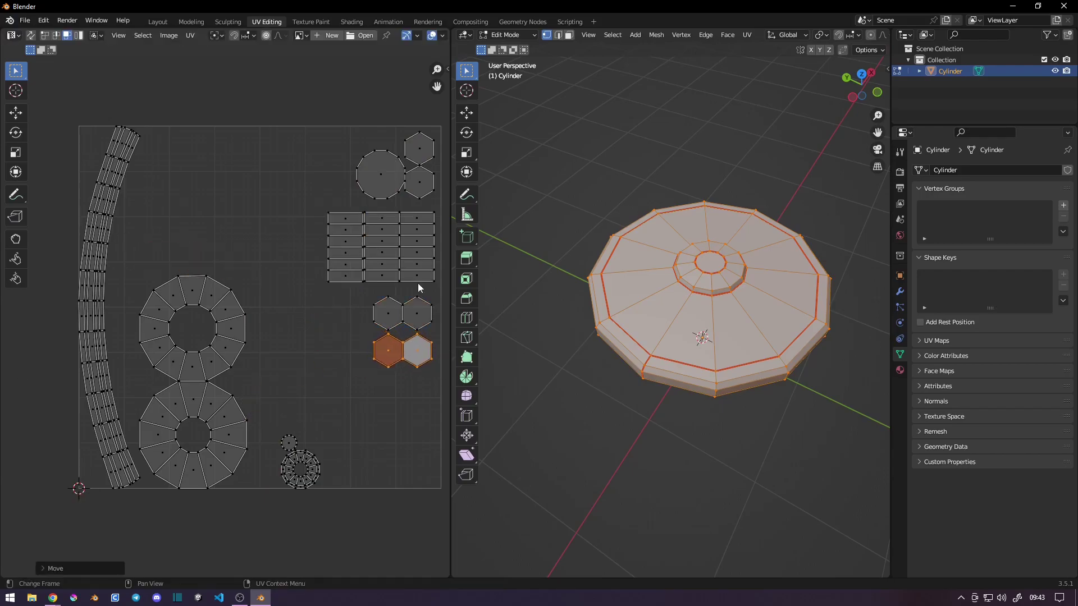
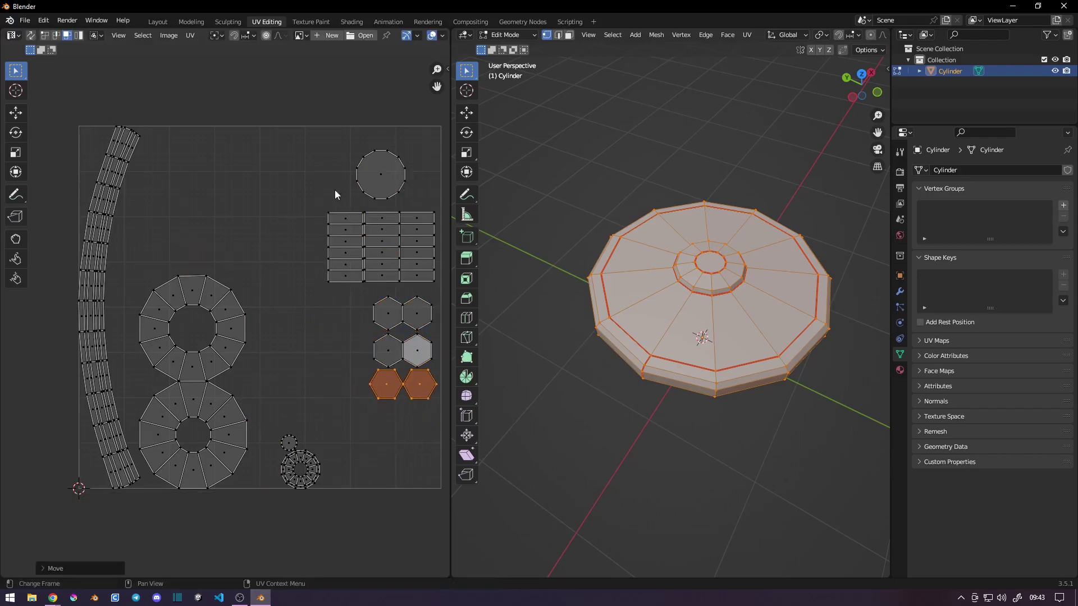
{"action": "key", "text": "g"}
{"action": "key", "text": "s"}
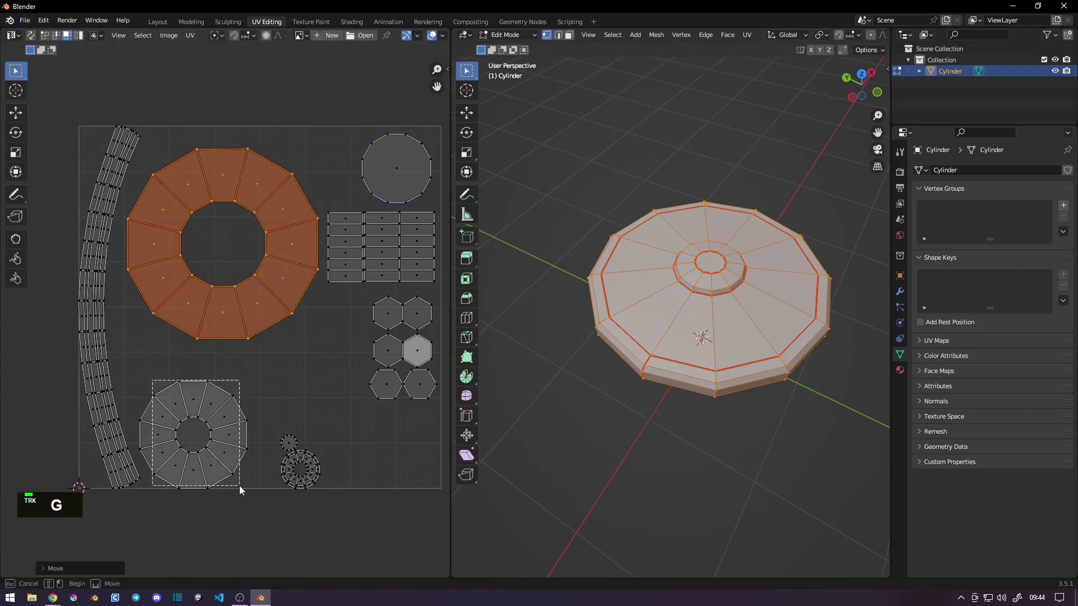
{"action": "key", "text": "g"}
{"action": "key", "text": "g"}
{"action": "key", "text": "s"}
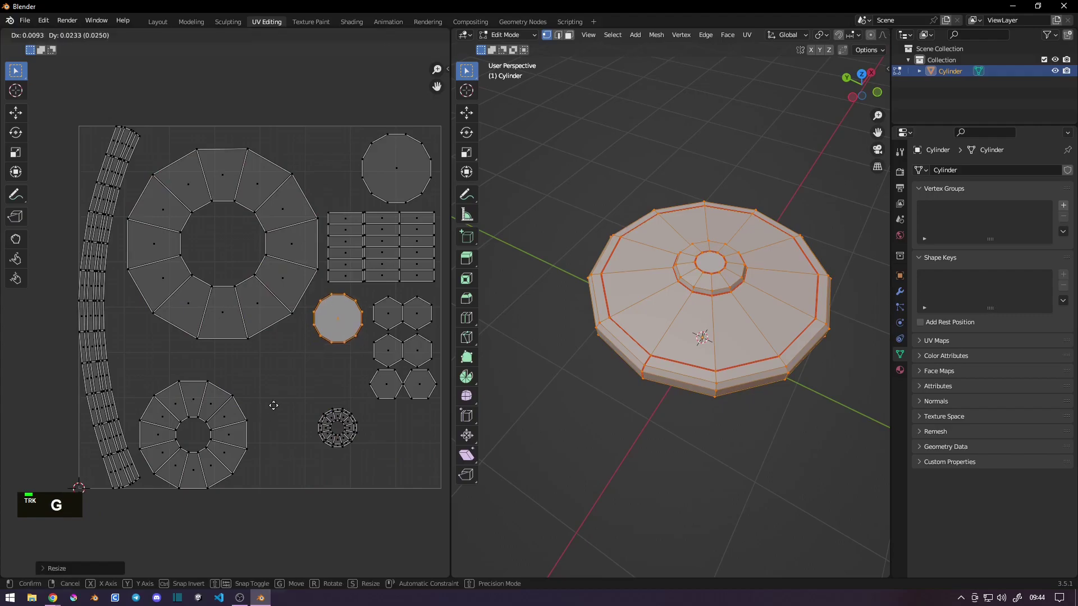
- Fit the lower ring and centre circle islands into the remaining gaps, resizing each to fill the square
{"action": "key", "text": "g"}
{"action": "key", "text": "r"}
{"action": "key", "text": "g"}
{"action": "key", "text": "s"}
{"action": "key", "text": "s"}
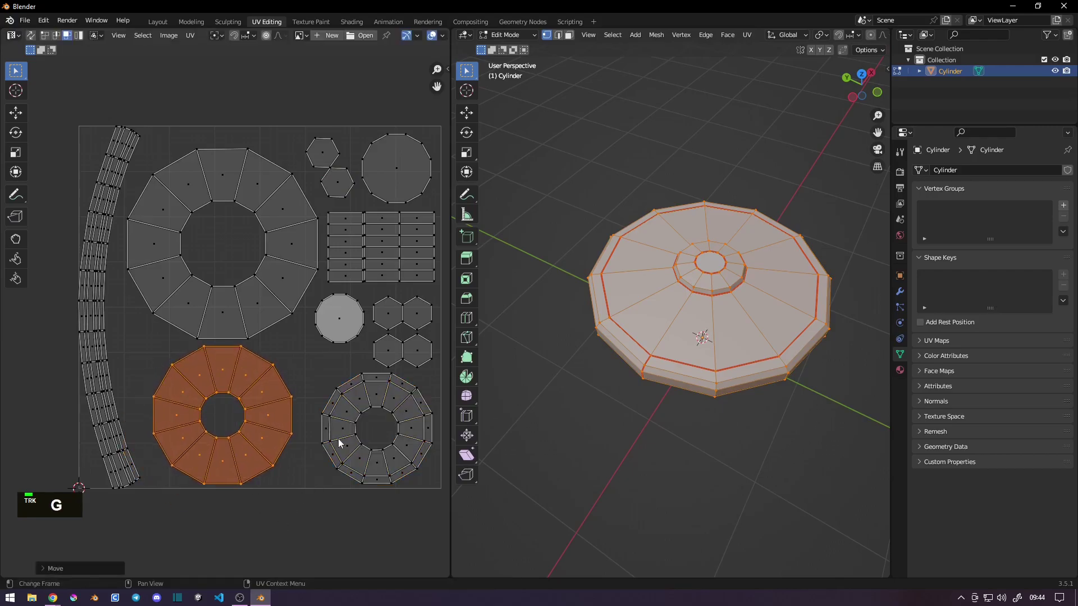
{"action": "key", "text": "g"}
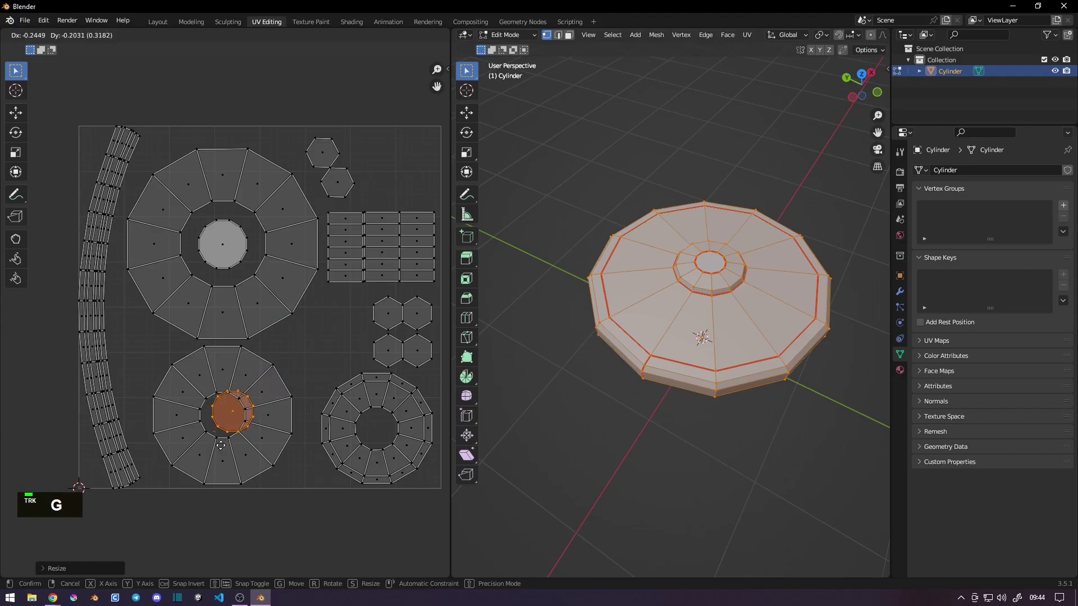
{"action": "key", "text": "s"}
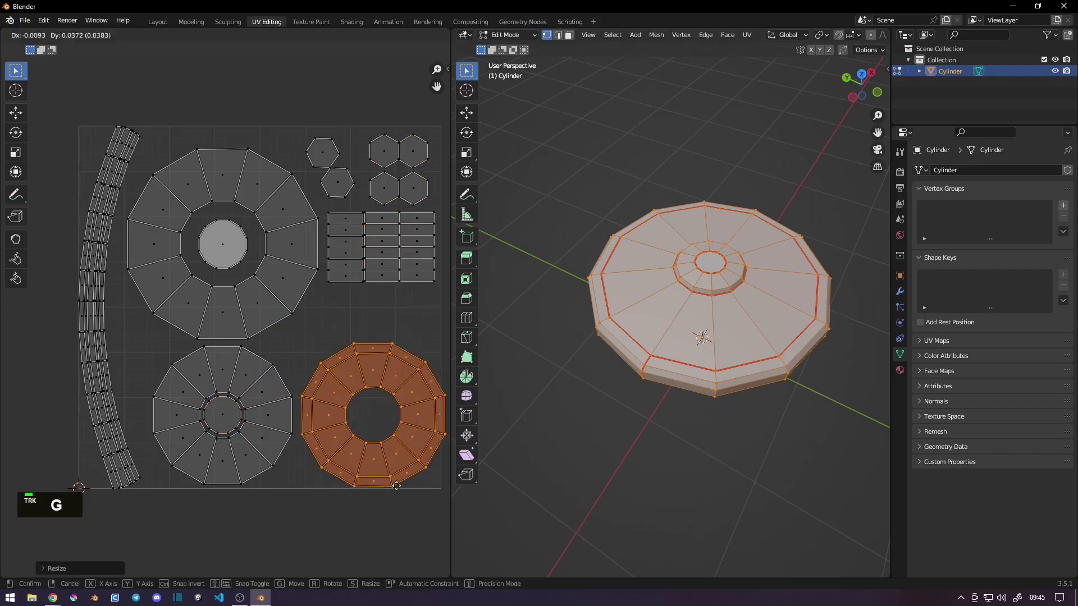
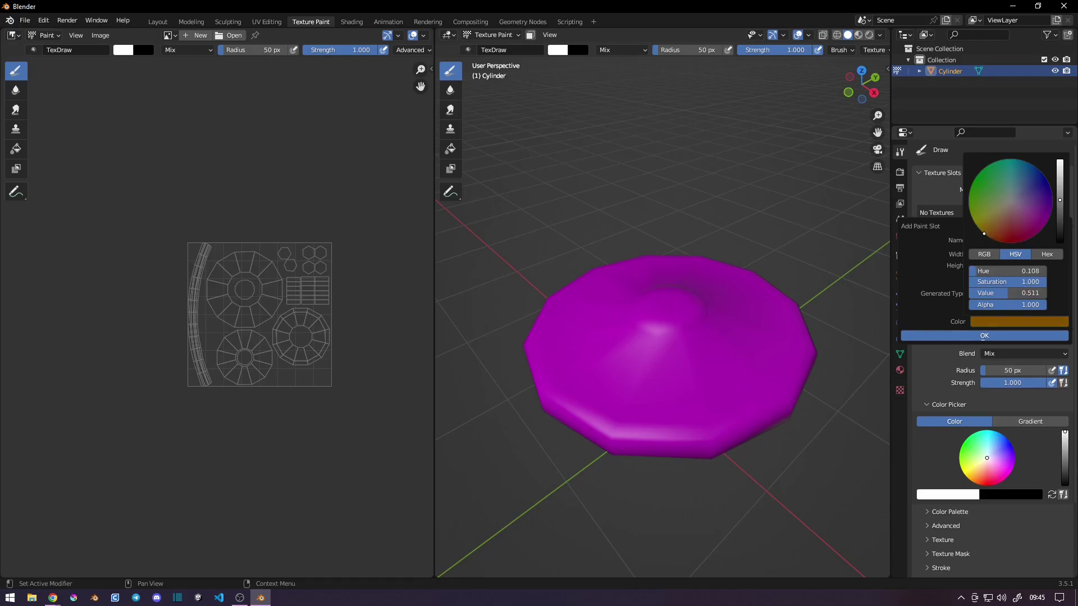
- Adjust the view of the orange-textured lid while picking the greyish-purple brush colour
{"action": "scroll", "scroll_direction": "up", "scroll_amount": 3}
{"action": "scroll", "scroll_direction": "down", "scroll_amount": 3}
{"action": "scroll", "scroll_direction": "up", "scroll_amount": 3}
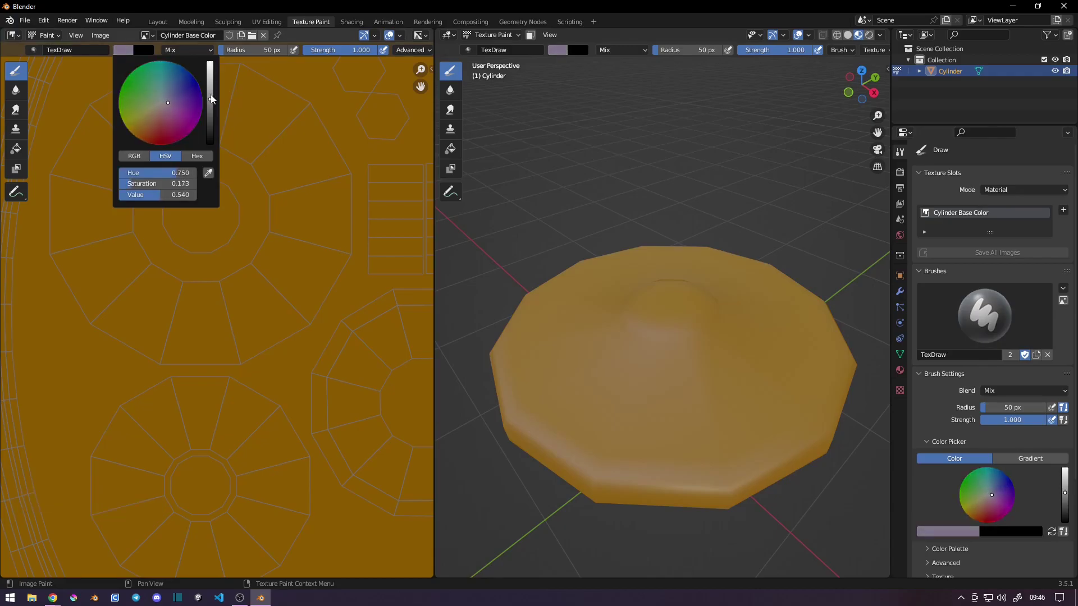
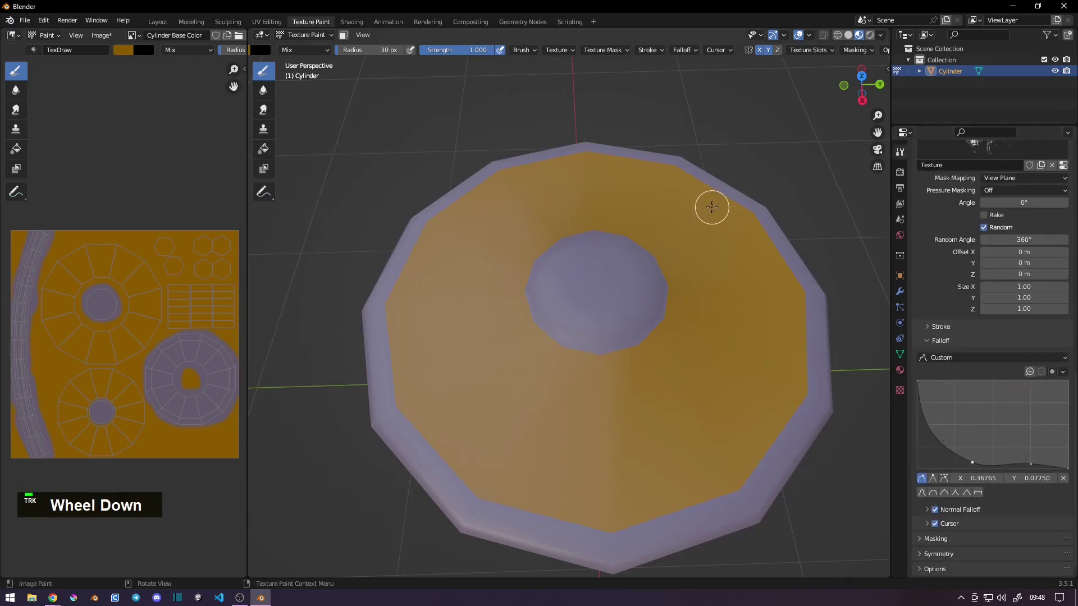
- Sample a darker lavender and adjust the quick brush settings for shading
{"action": "middle_click", "coordinate": [586, 280]}
{"action": "right_click", "coordinate": [580, 293]}
{"action": "key", "text": "s"}
{"action": "key", "text": "s"}
{"action": "right_click", "coordinate": [600, 281]}
- Dab darker shading onto the centre knob and along the rim edge
{"action": "middle_click", "coordinate": [602, 303]}
{"action": "double_click", "coordinate": [588, 309]}
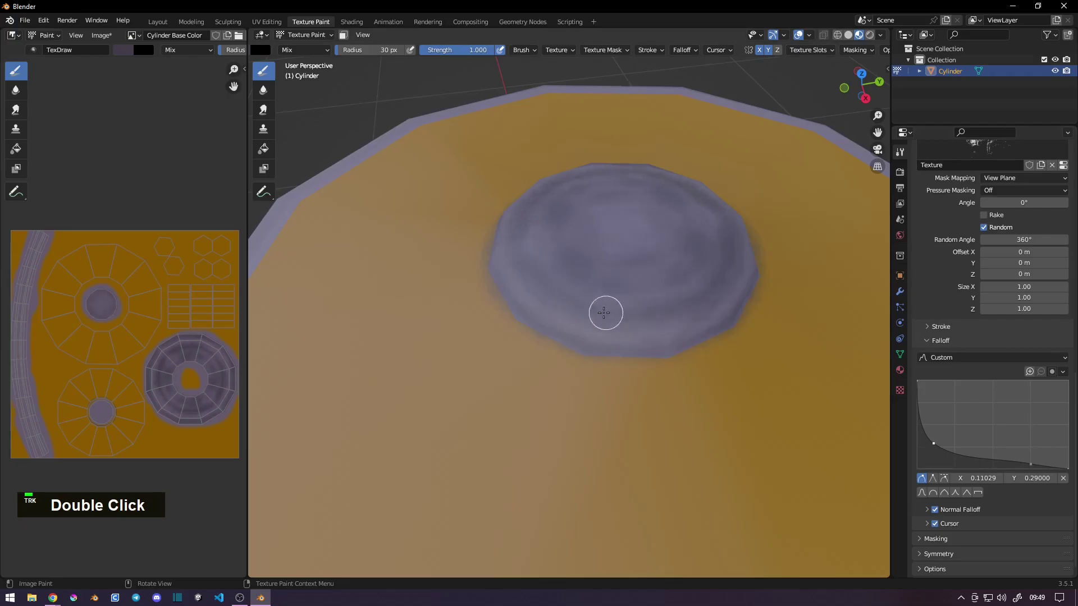
{"action": "middle_click", "coordinate": [623, 323]}
{"action": "middle_click", "coordinate": [598, 372]}
{"action": "double_click", "coordinate": [570, 366]}
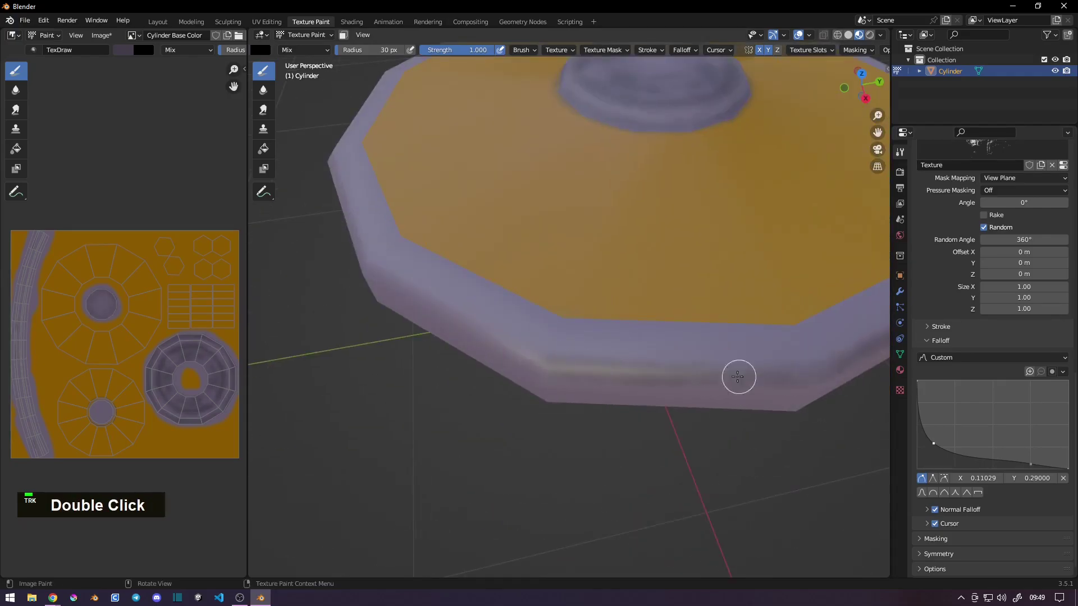
{"action": "middle_click", "coordinate": [693, 365]}
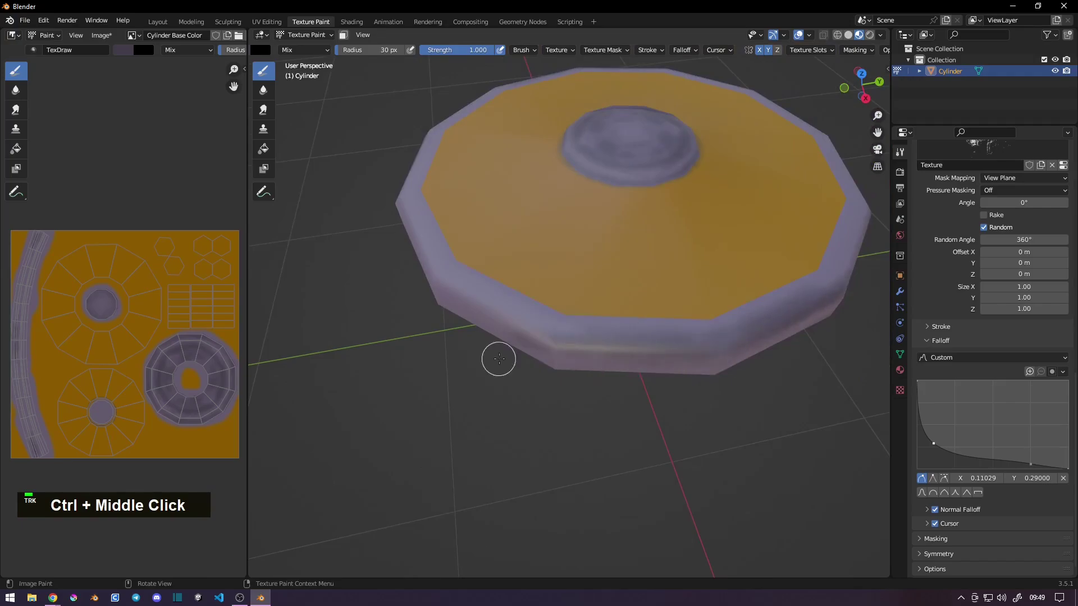
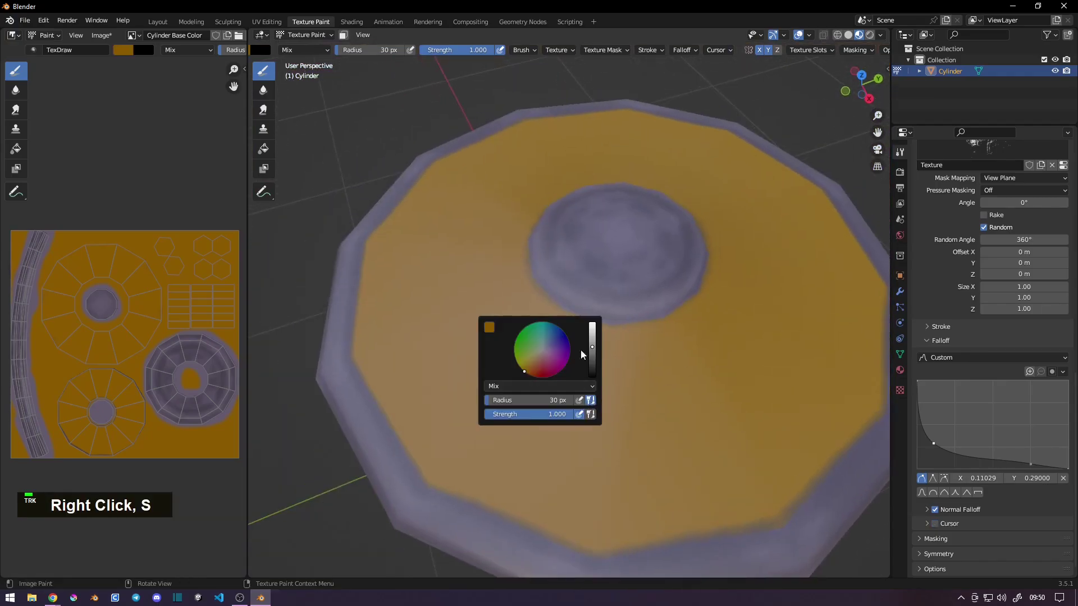
- Paint dark brown plank dividing lines radiating across the orange top
{"action": "double_click", "coordinate": [659, 328]}
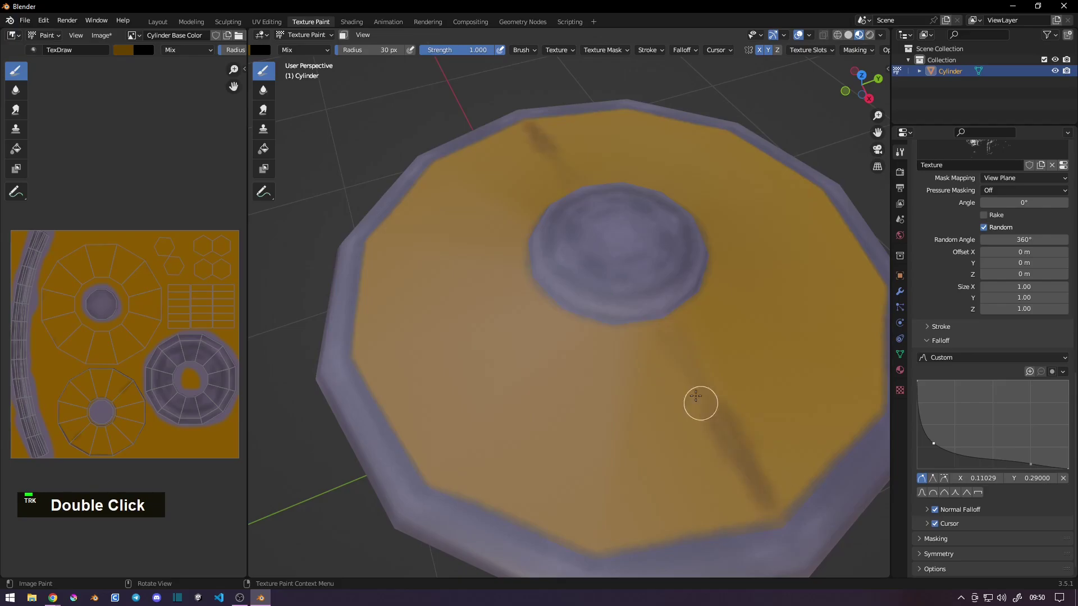
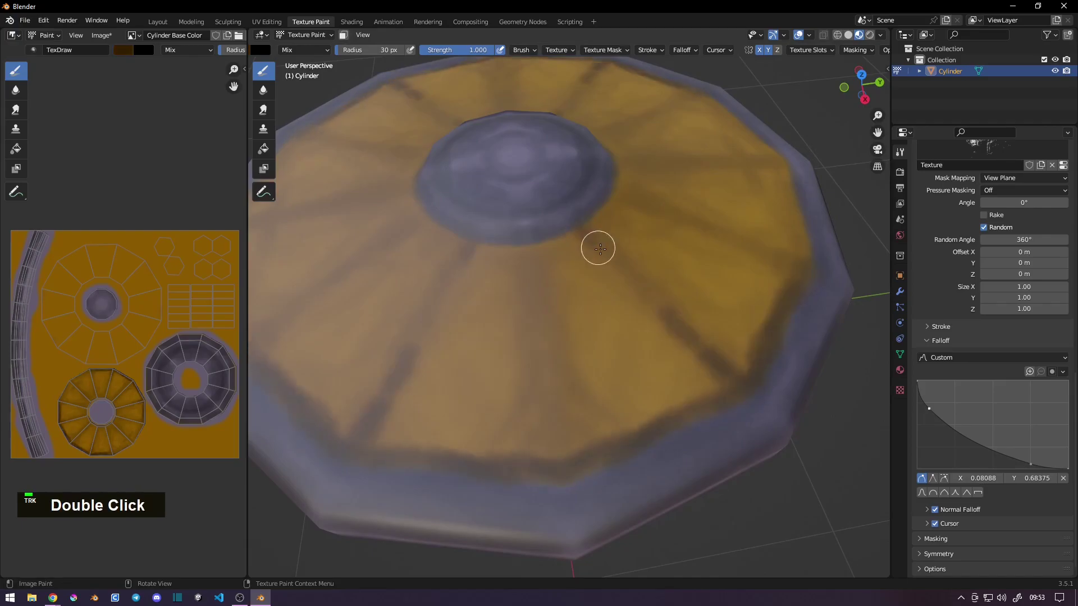
{"action": "middle_click", "coordinate": [576, 317]}
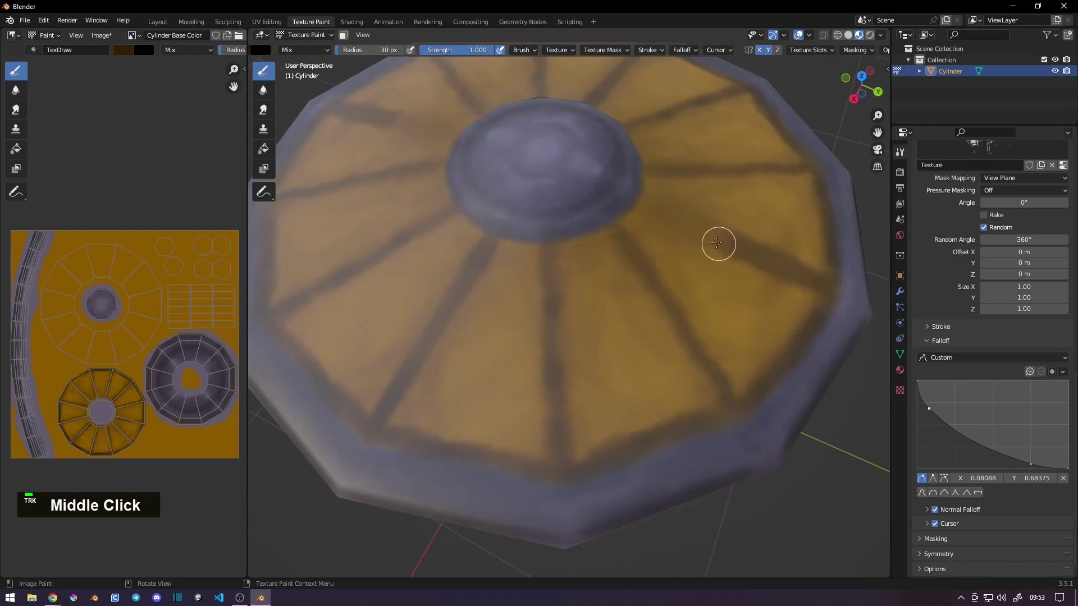
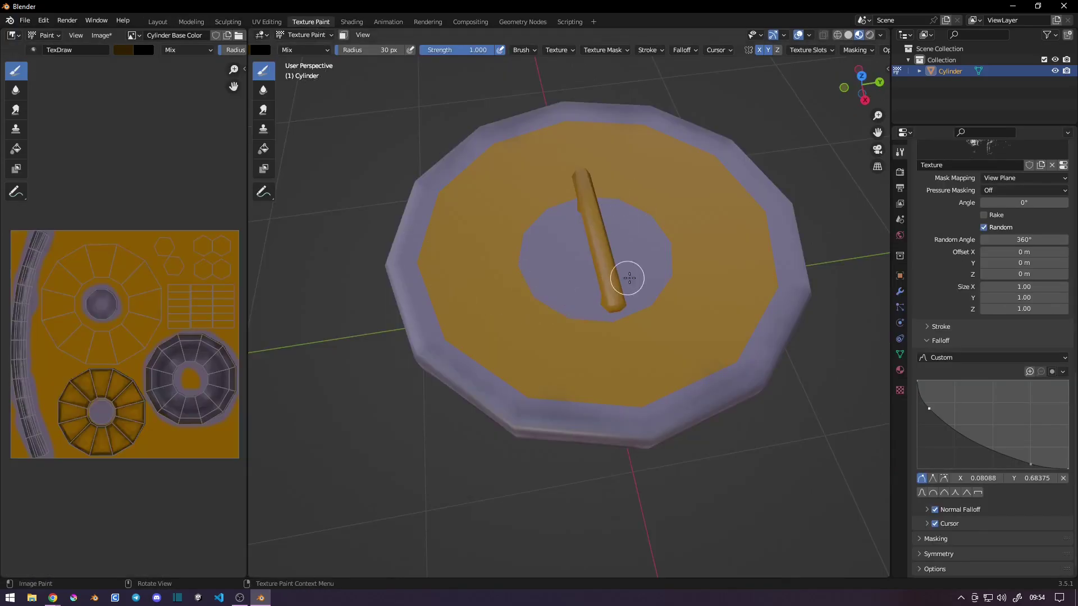
- Swap to the darker purple and shade the lid top and lavender patch around the handle
{"action": "middle_click", "coordinate": [472, 326]}
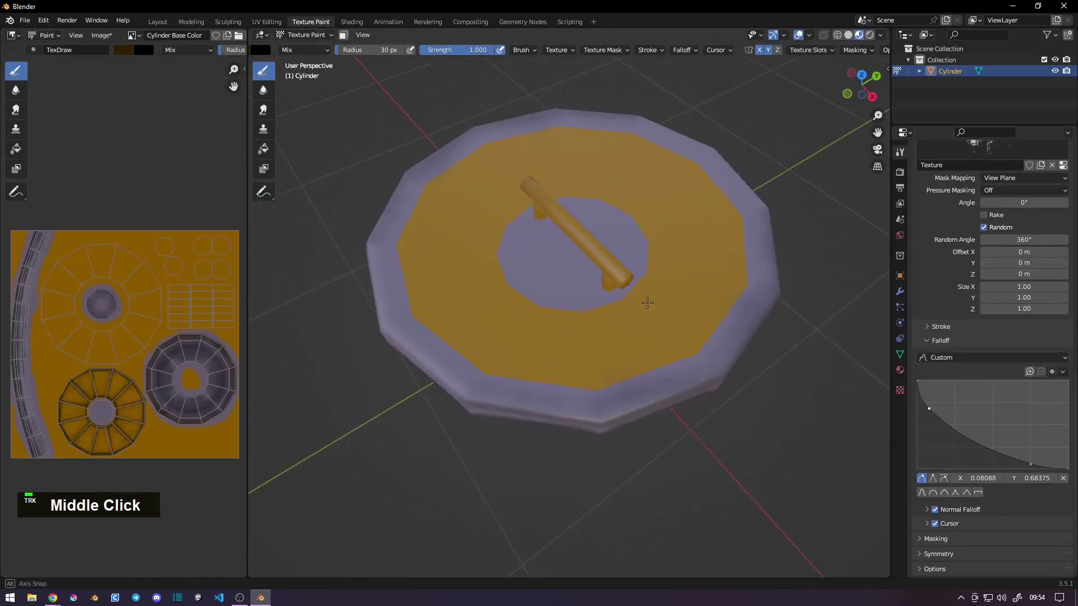
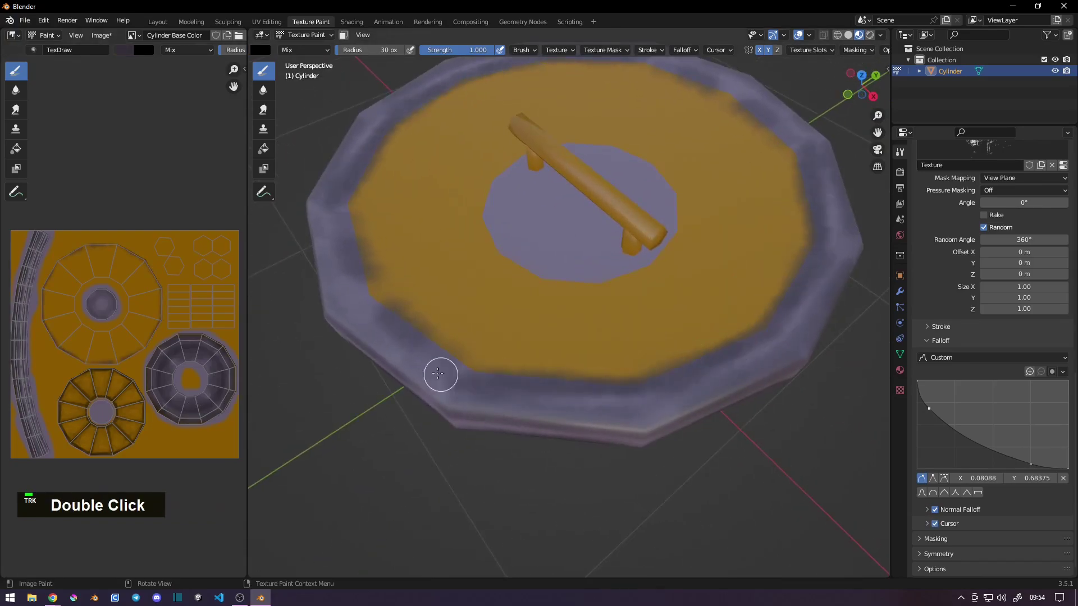
{"action": "key", "text": "s"}
{"action": "double_click", "coordinate": [398, 272]}
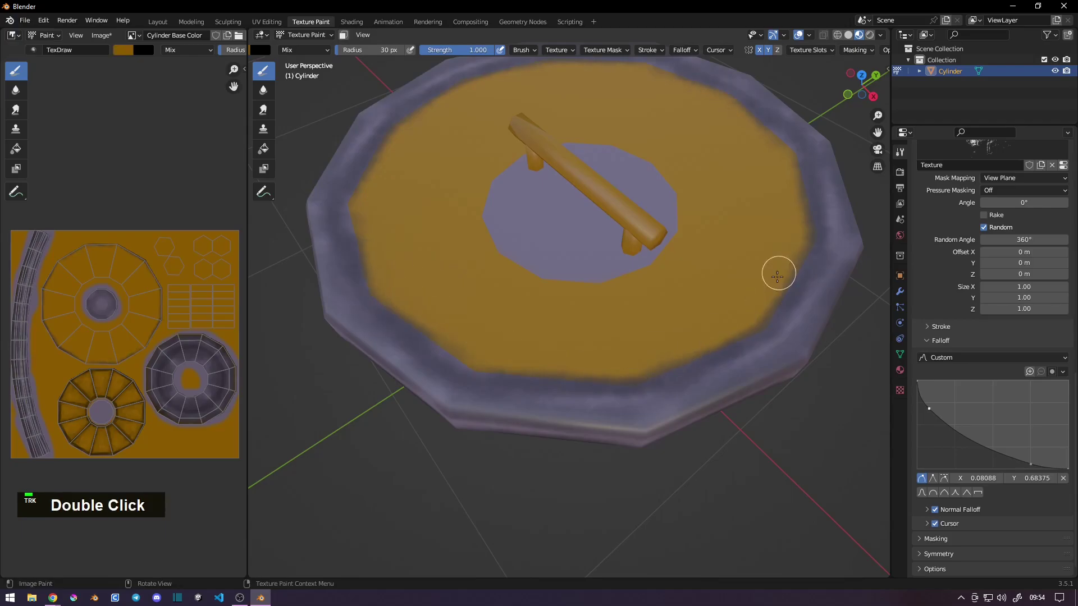
{"action": "double_click", "coordinate": [501, 240]}
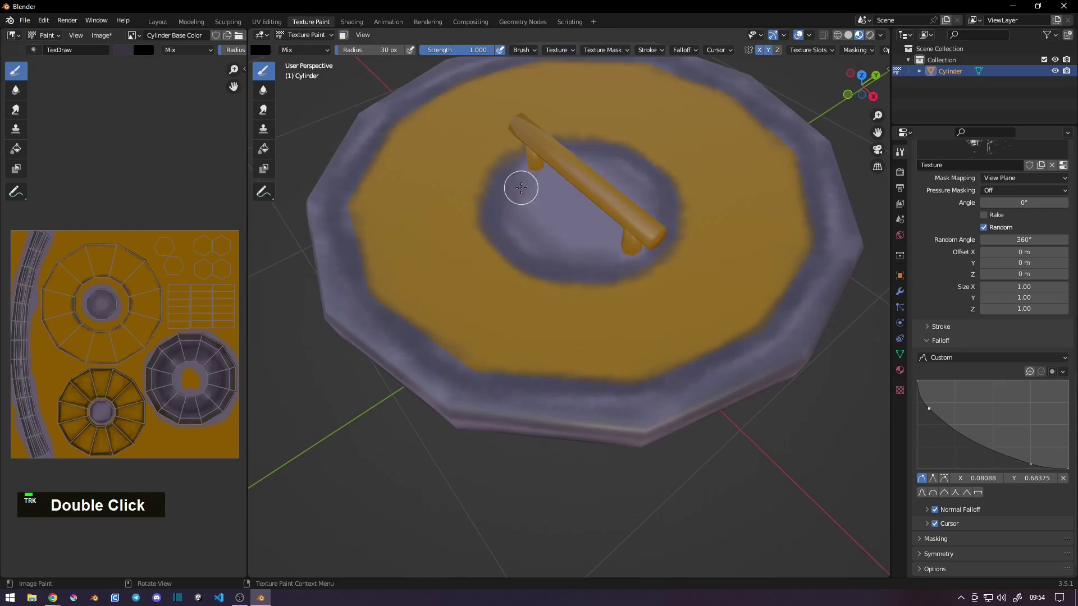
- Shade the lavender patch beside a handle leg from the handle-base side
{"action": "middle_click", "coordinate": [537, 235]}
{"action": "middle_click", "coordinate": [551, 244]}
{"action": "middle_click", "coordinate": [630, 270]}
{"action": "double_click", "coordinate": [656, 251]}
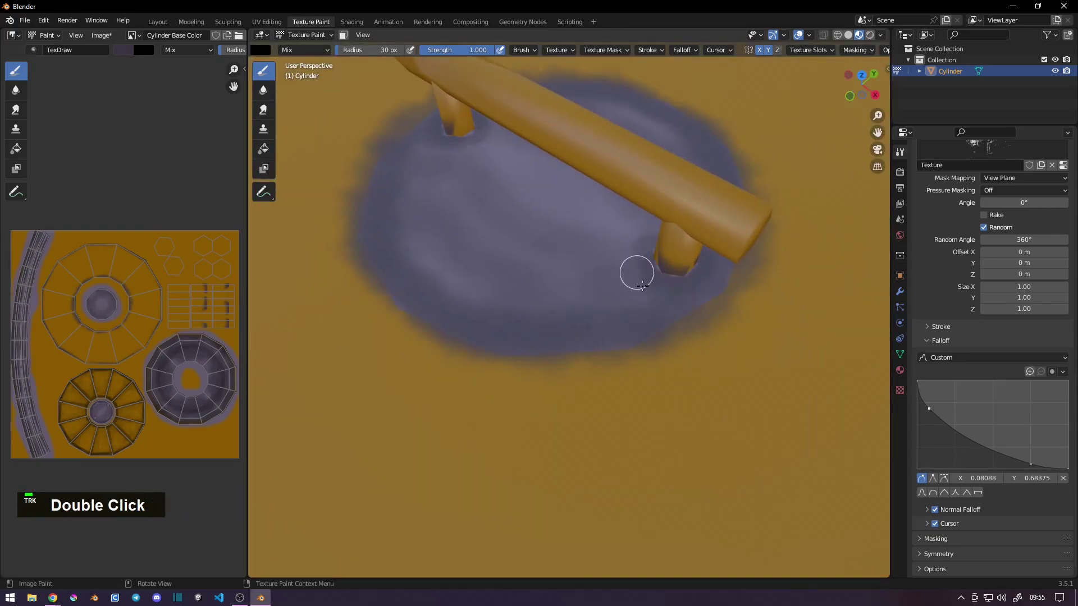
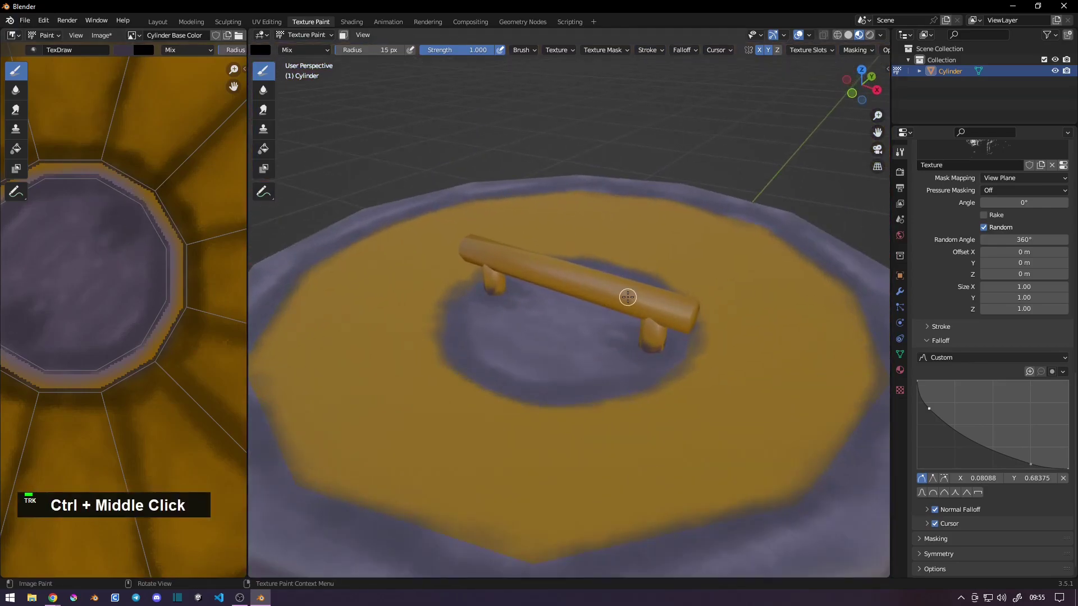
- Swap paint colour and streak dark strokes along the handle bar
{"action": "key", "text": "s"}
{"action": "right_click", "coordinate": [626, 303]}
{"action": "double_click", "coordinate": [652, 311]}
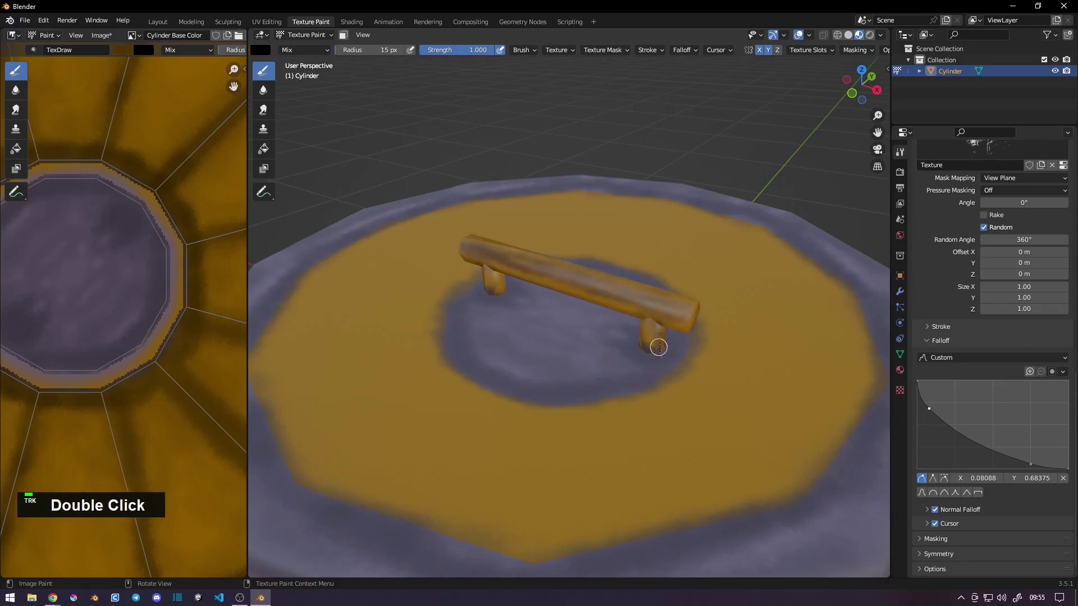
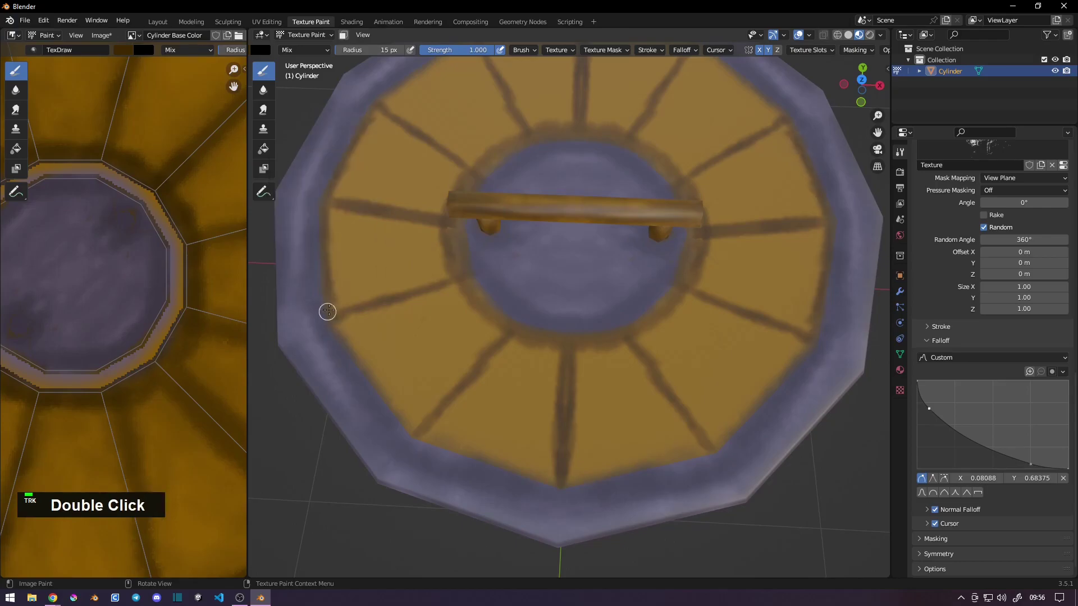
- Set the brush radius to 30 px and paint darker brown shading across the planks
{"action": "right_click", "coordinate": [529, 386]}
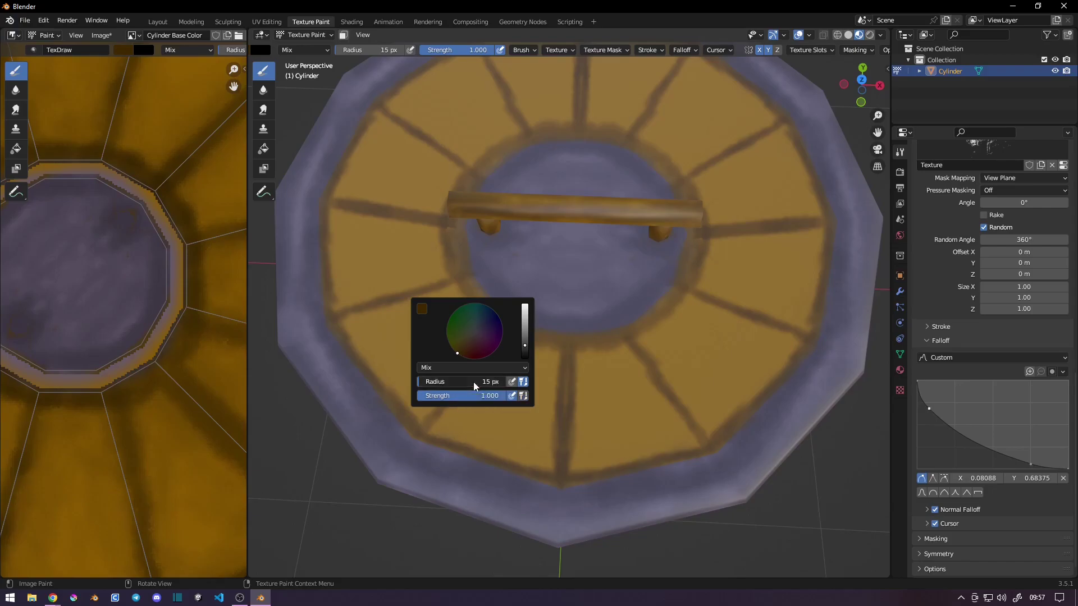
{"action": "key", "text": "3"}
{"action": "key", "text": "0"}
{"action": "key", "text": "Return"}
{"action": "double_click", "coordinate": [659, 367]}
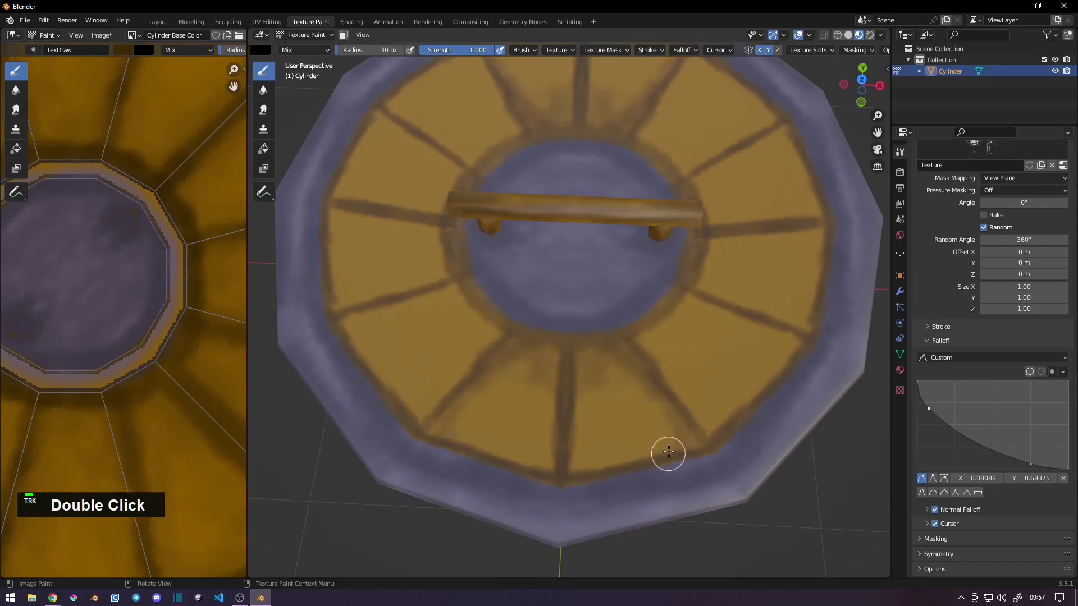
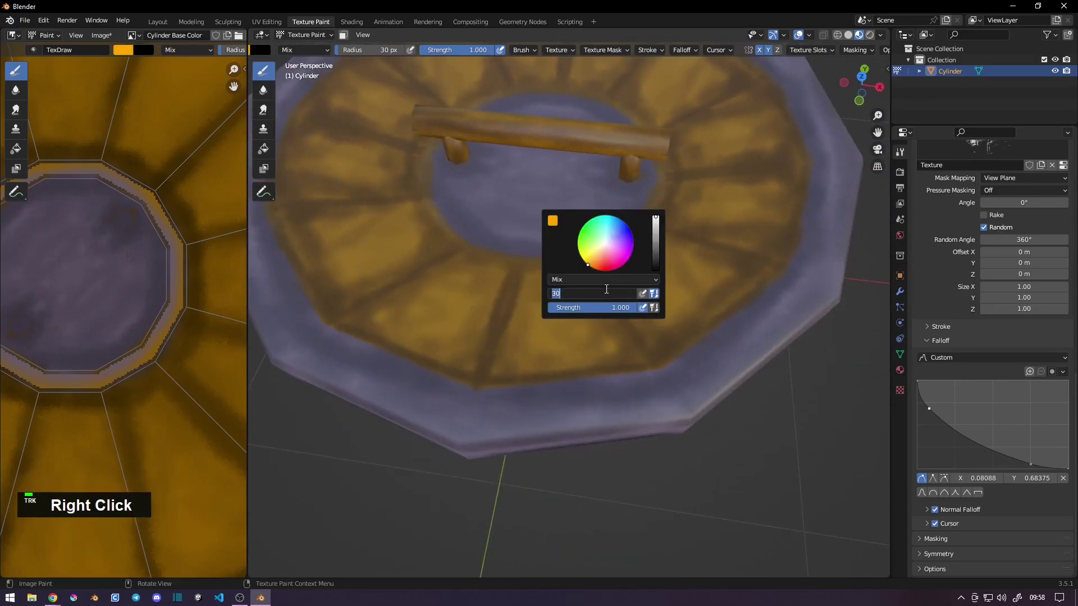
- Set the brush radius to 8 px and draw dashed yellow highlights along the first plank edges
{"action": "key", "text": "1"}
{"action": "key", "text": "0"}
{"action": "key", "text": "Return"}
{"action": "key", "text": "8"}
{"action": "key", "text": "Return"}
{"action": "middle_click", "coordinate": [604, 290]}
{"action": "middle_click", "coordinate": [570, 259]}
{"action": "key", "text": "ctrl+z"}
{"action": "key", "text": "ctrl+z"}
{"action": "double_click", "coordinate": [527, 231]}
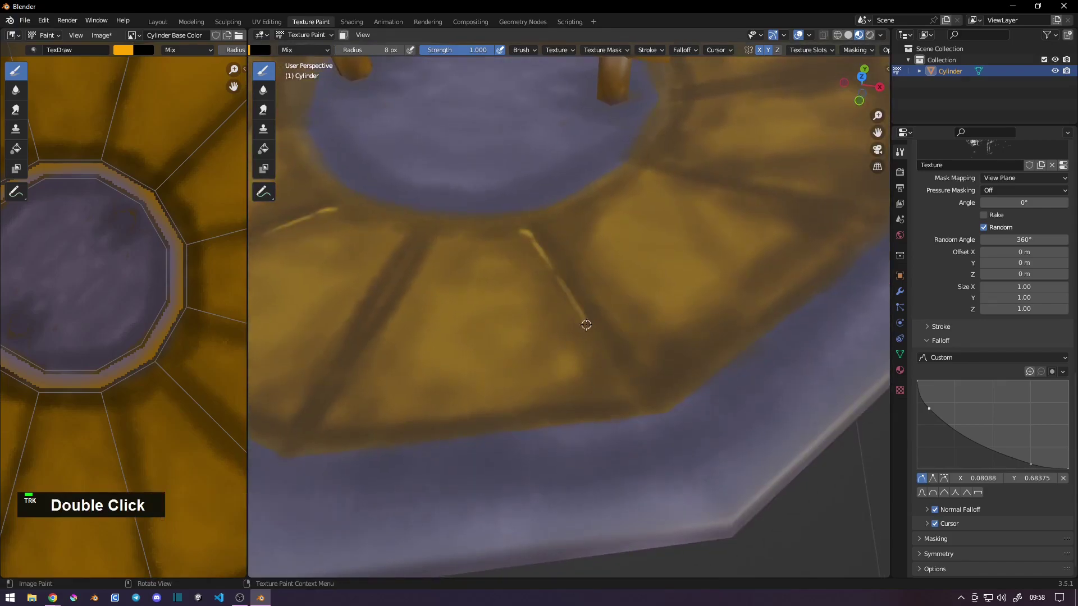
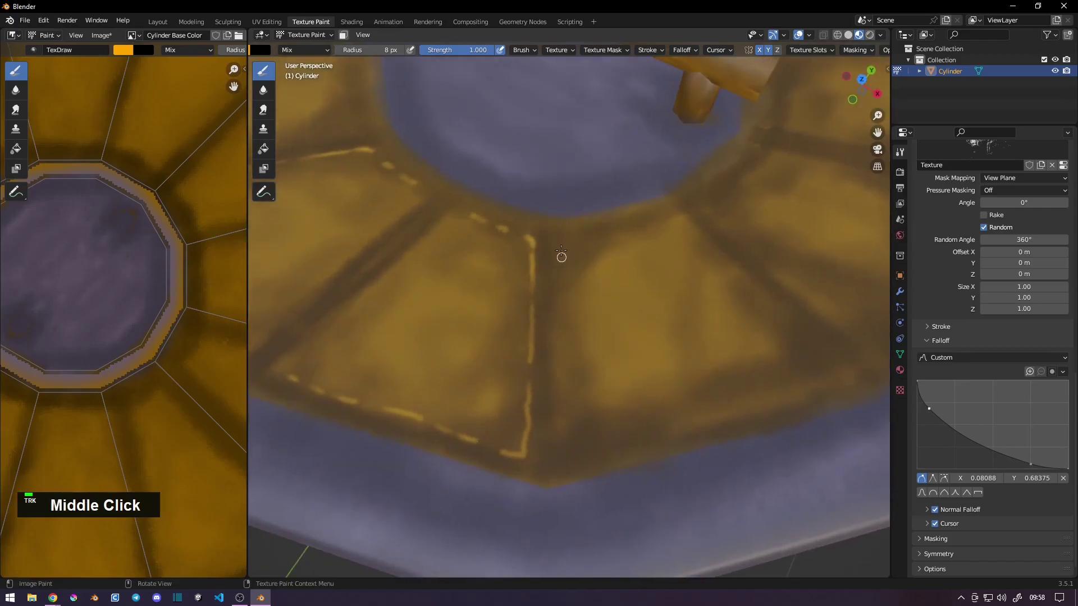
{"action": "double_click", "coordinate": [593, 239]}
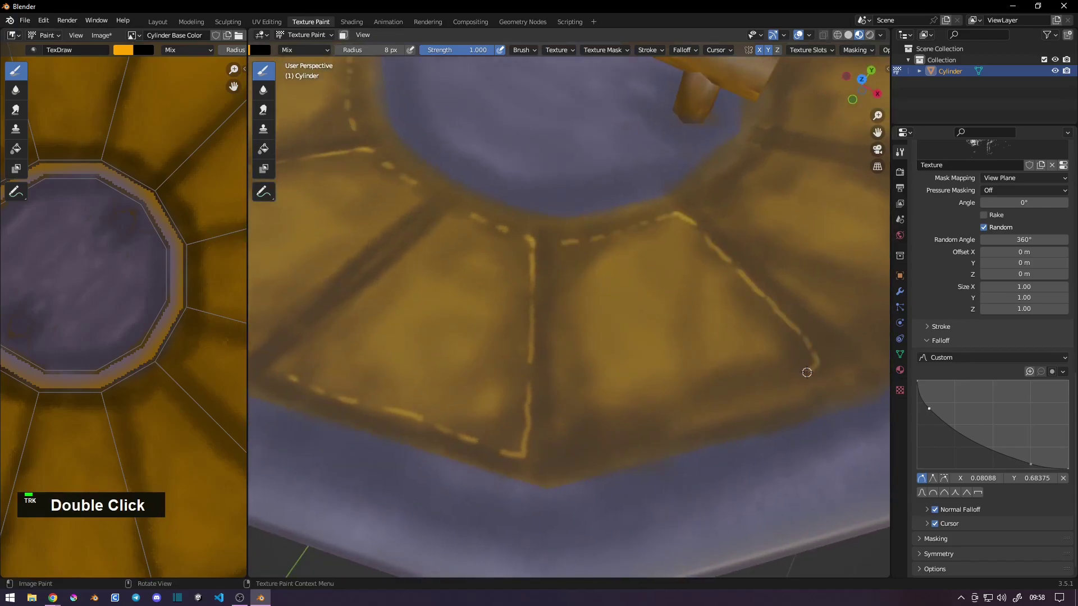
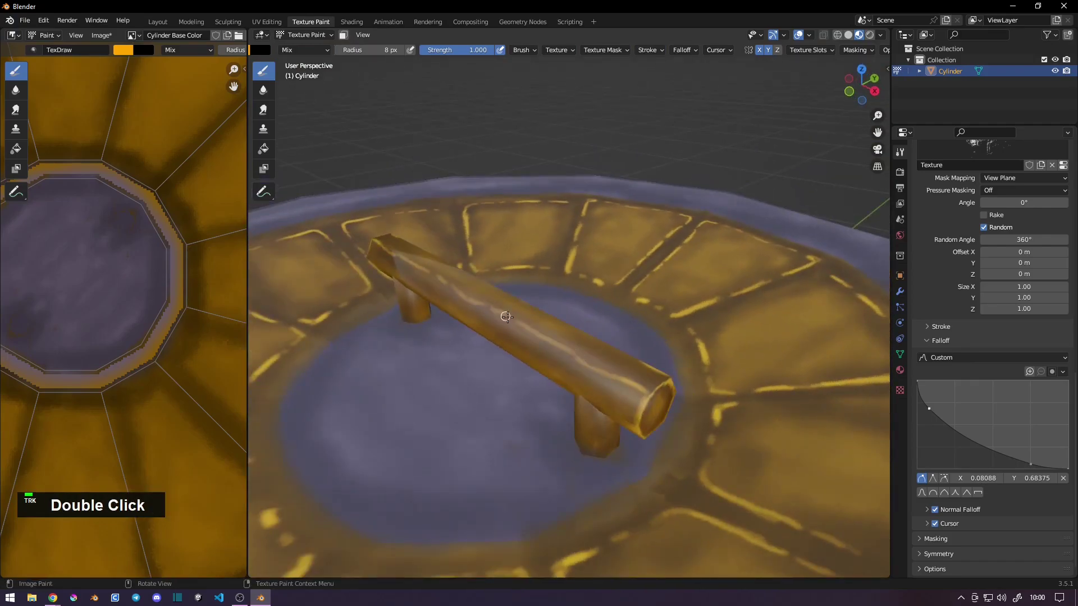
- Add dashed yellow highlights along the remaining plank edges and on the handle
{"action": "middle_click", "coordinate": [560, 392]}
{"action": "double_click", "coordinate": [636, 343]}
{"action": "middle_click", "coordinate": [609, 348]}
{"action": "double_click", "coordinate": [638, 370]}
{"action": "middle_click", "coordinate": [633, 388]}
{"action": "double_click", "coordinate": [601, 391]}
{"action": "middle_click", "coordinate": [584, 356]}
{"action": "double_click", "coordinate": [666, 339]}
{"action": "middle_click", "coordinate": [644, 359]}
{"action": "double_click", "coordinate": [673, 332]}
{"action": "middle_click", "coordinate": [620, 355]}
{"action": "middle_click", "coordinate": [568, 400]}
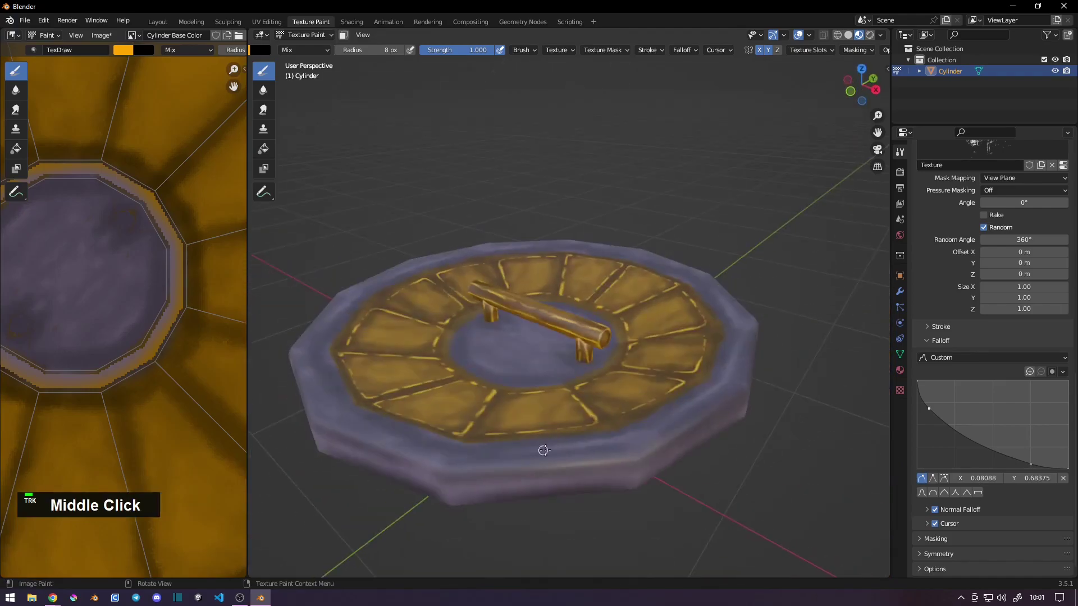
- Try grab moves on the lid with G and undo them, leaving the lid unchanged
{"action": "left_click", "coordinate": [551, 168]}
{"action": "key", "text": "g"}
{"action": "left_click", "coordinate": [540, 216]}
{"action": "key", "text": "g"}
{"action": "key", "text": "ctrl+z"}
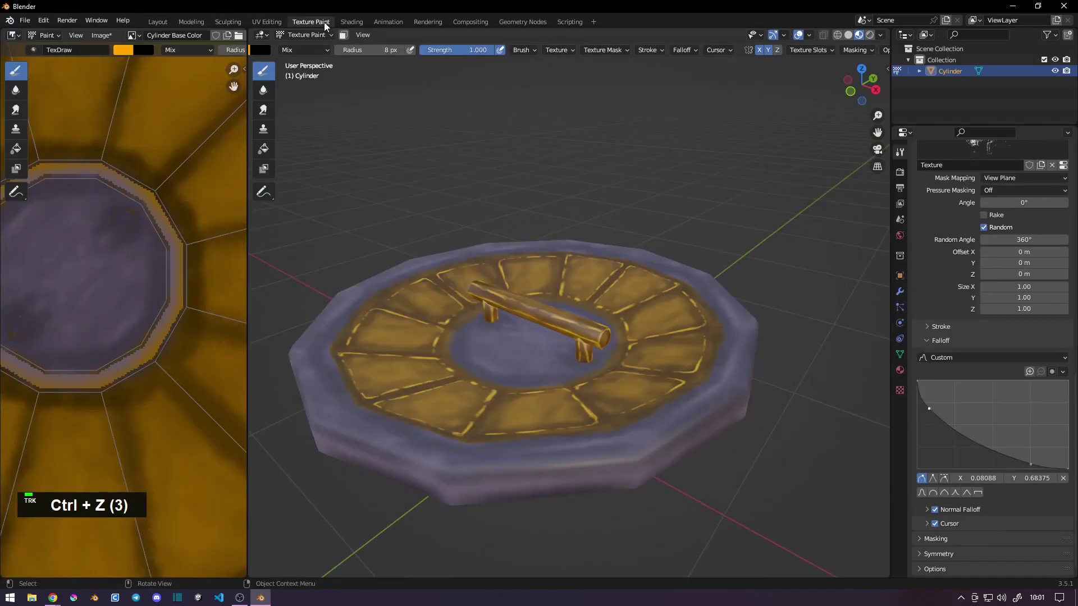
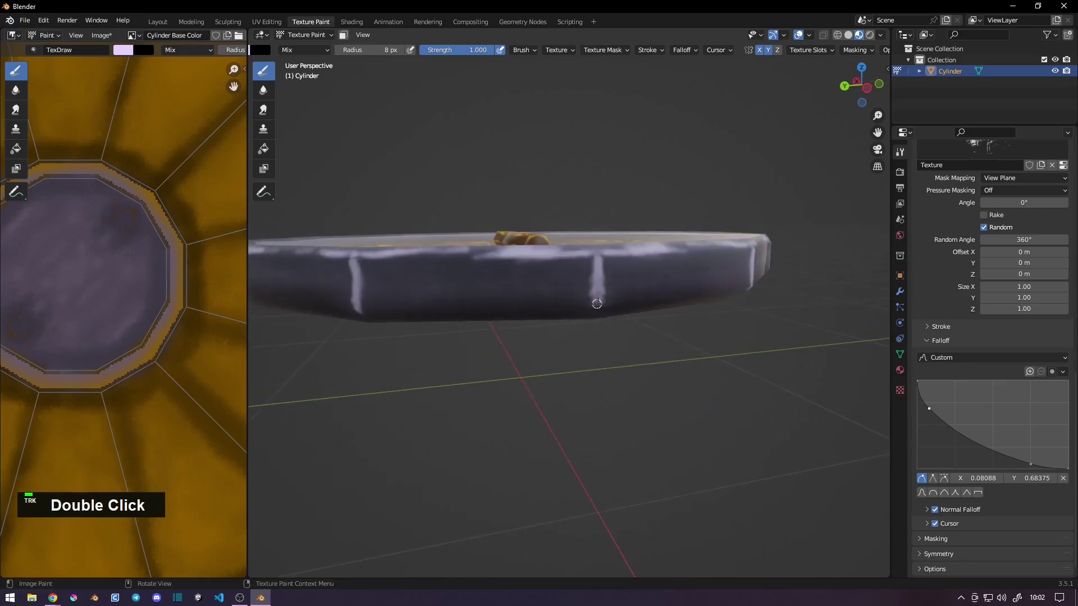
- Paint pale lavender highlight dashes along the outer rim edges and down the side corners
{"action": "middle_click", "coordinate": [557, 302]}
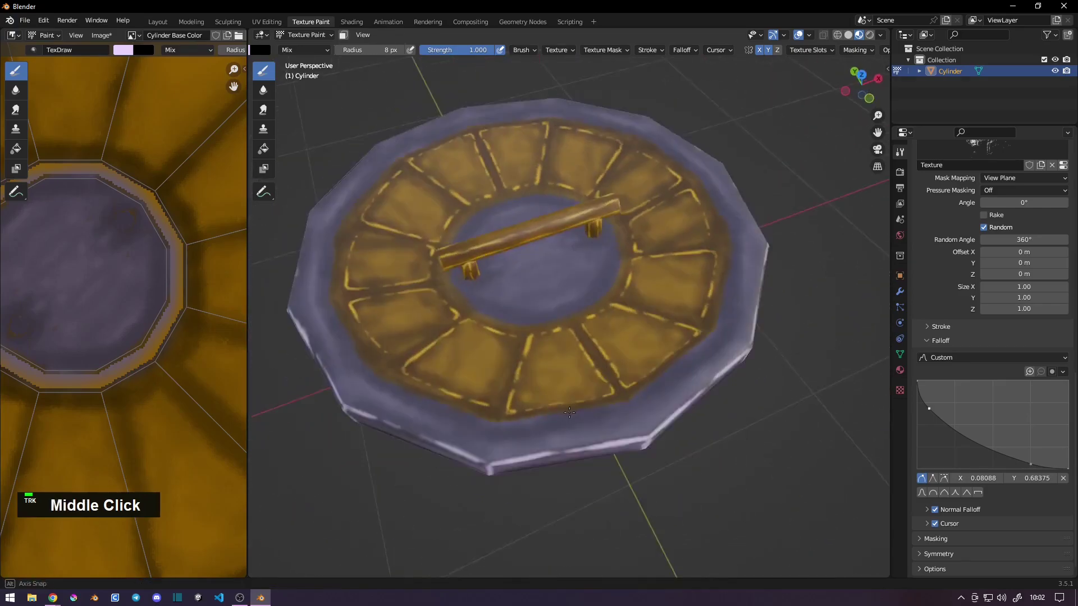
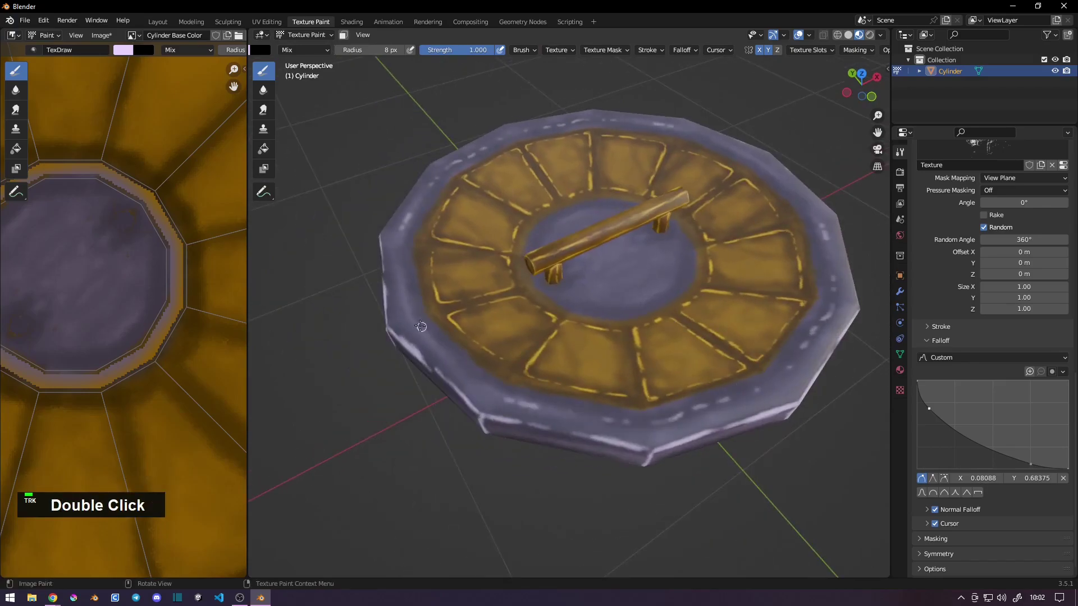
{"action": "double_click", "coordinate": [455, 360]}
{"action": "middle_click", "coordinate": [513, 412]}
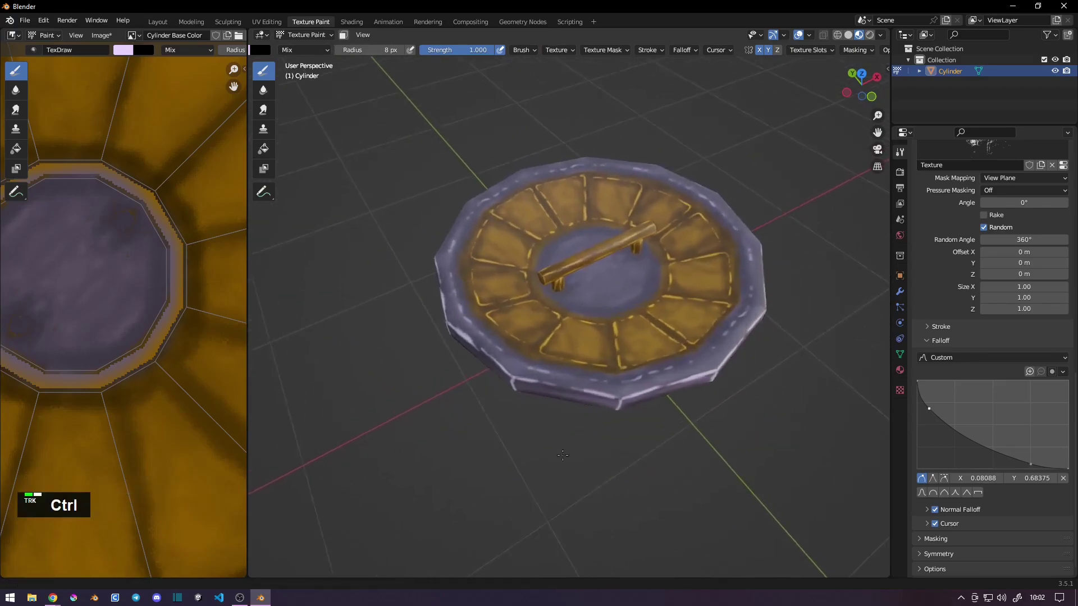
{"action": "key", "text": "s"}
{"action": "double_click", "coordinate": [619, 412]}
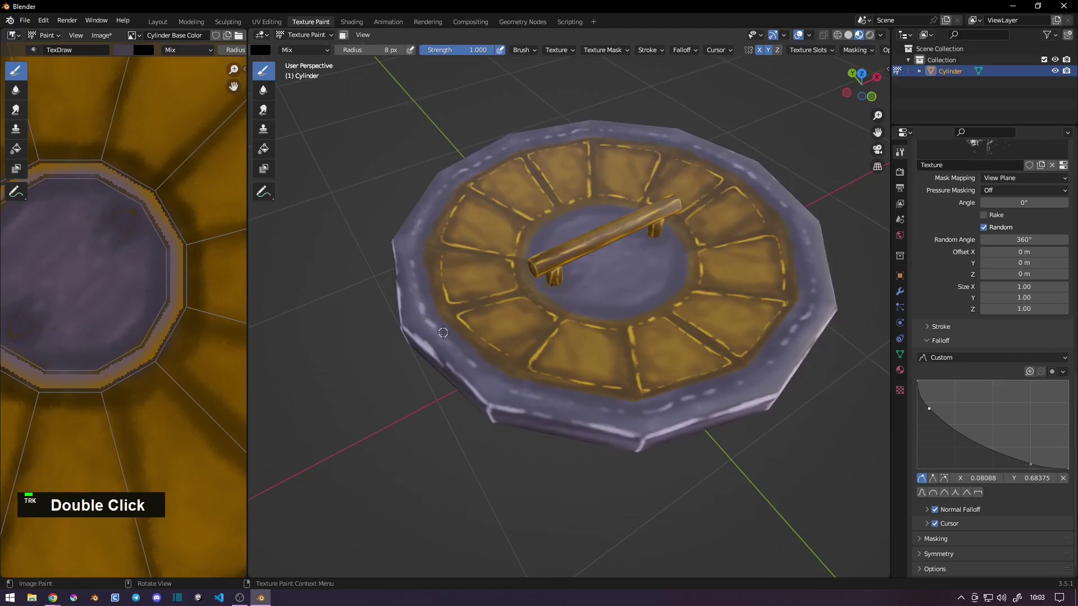
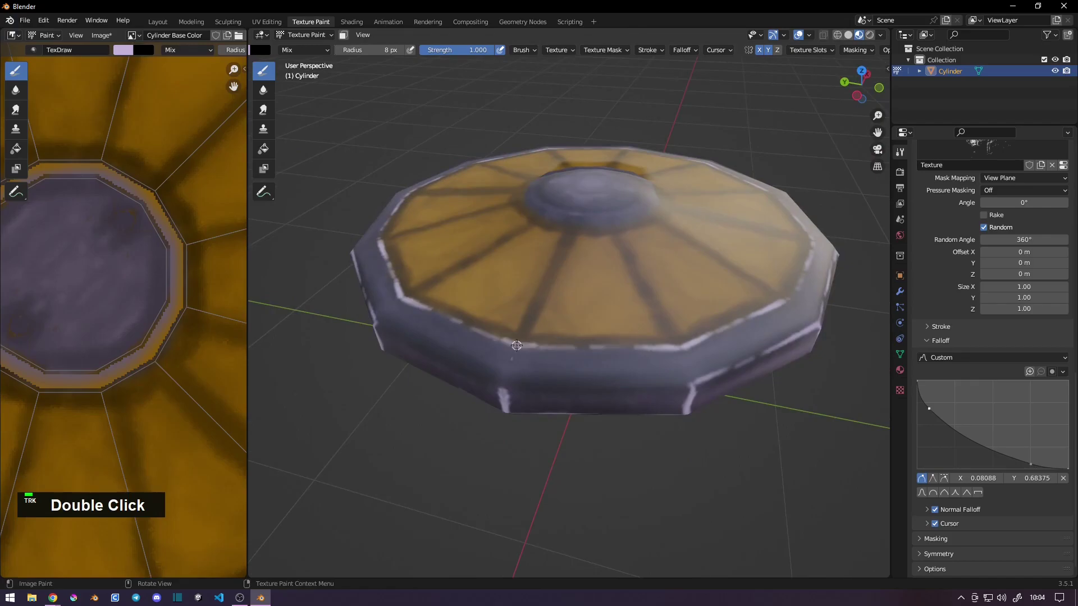
- Paint a pale dashed ring around the underside dome and cross-shaped highlights across its top
{"action": "middle_click", "coordinate": [498, 387]}
{"action": "middle_click", "coordinate": [543, 362]}
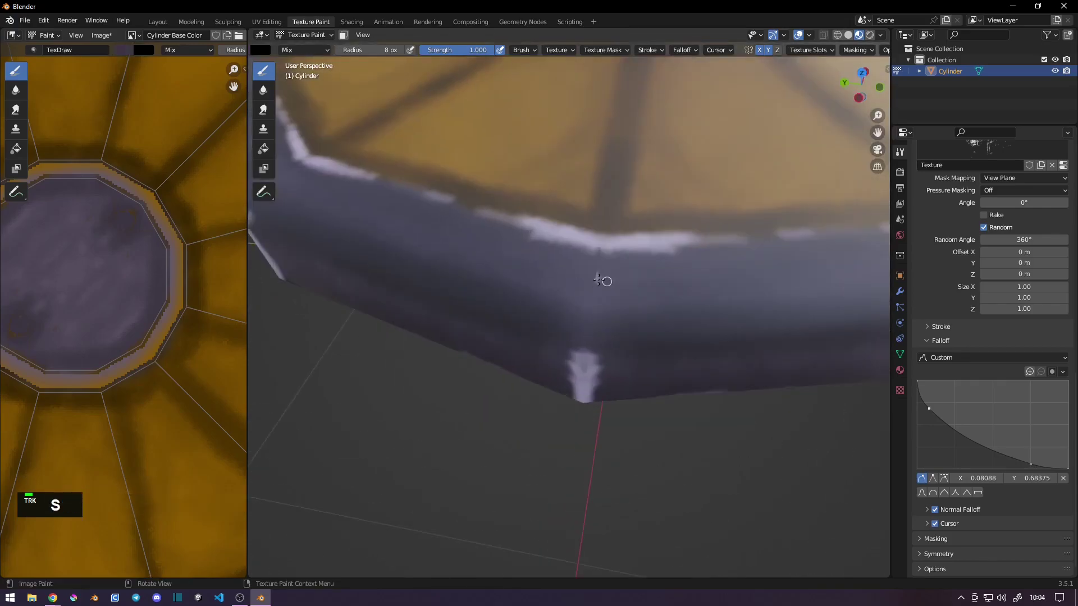
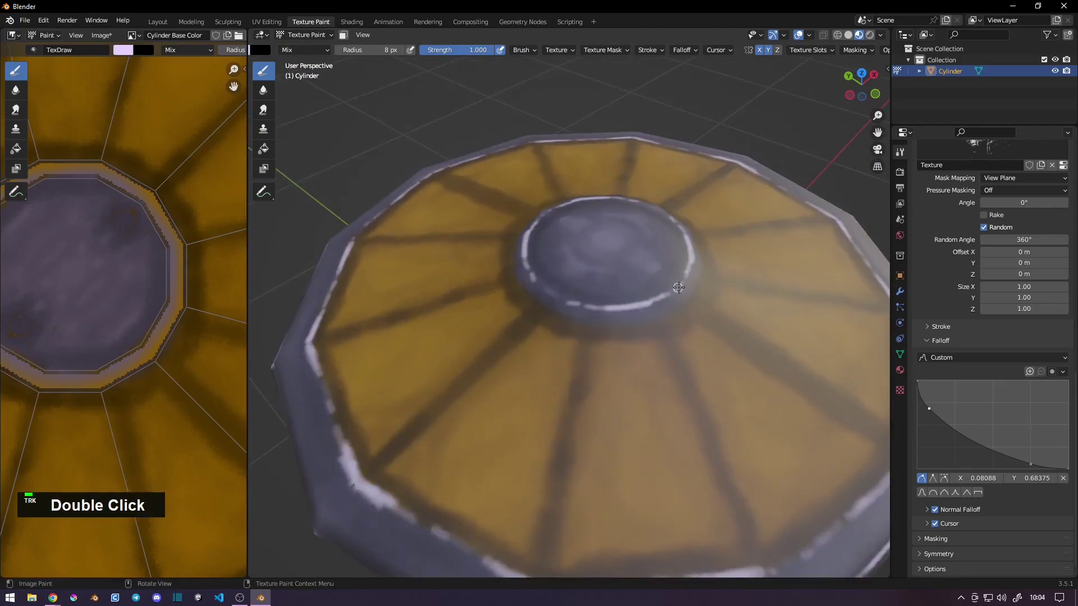
{"action": "double_click", "coordinate": [590, 324]}
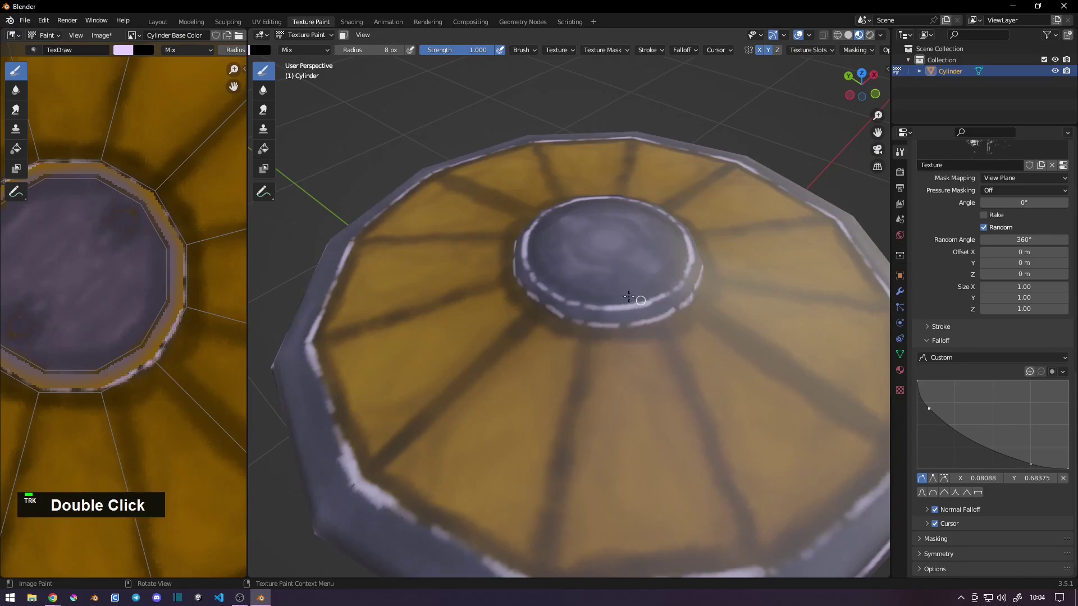
{"action": "double_click", "coordinate": [587, 270]}
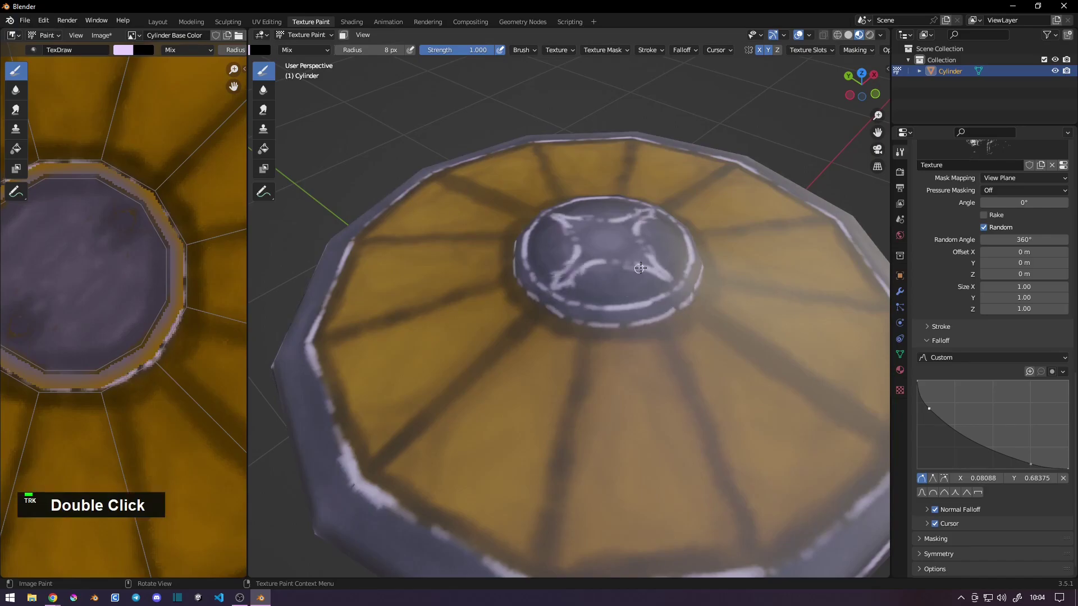
{"action": "middle_click", "coordinate": [587, 302]}
{"action": "middle_click", "coordinate": [580, 369]}
{"action": "middle_click", "coordinate": [572, 373]}
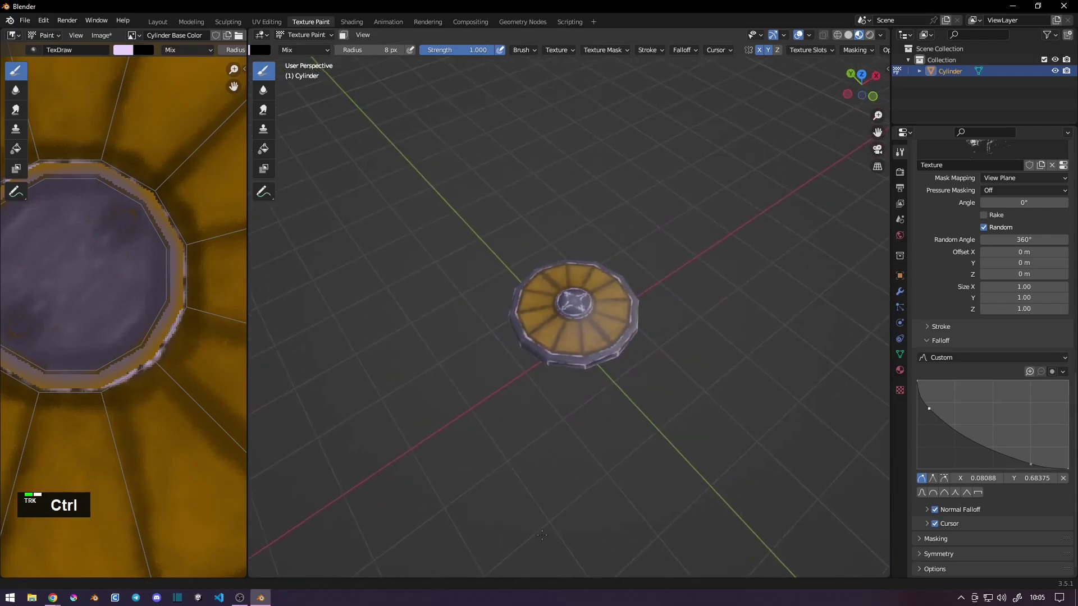
- Switch the brush colour to orange-yellow for the underside planks, undoing a stray test stroke
{"action": "middle_click", "coordinate": [610, 357]}
{"action": "key", "text": "s"}
{"action": "right_click", "coordinate": [550, 339]}
{"action": "middle_click", "coordinate": [543, 296]}
{"action": "middle_click", "coordinate": [536, 300]}
{"action": "double_click", "coordinate": [510, 257]}
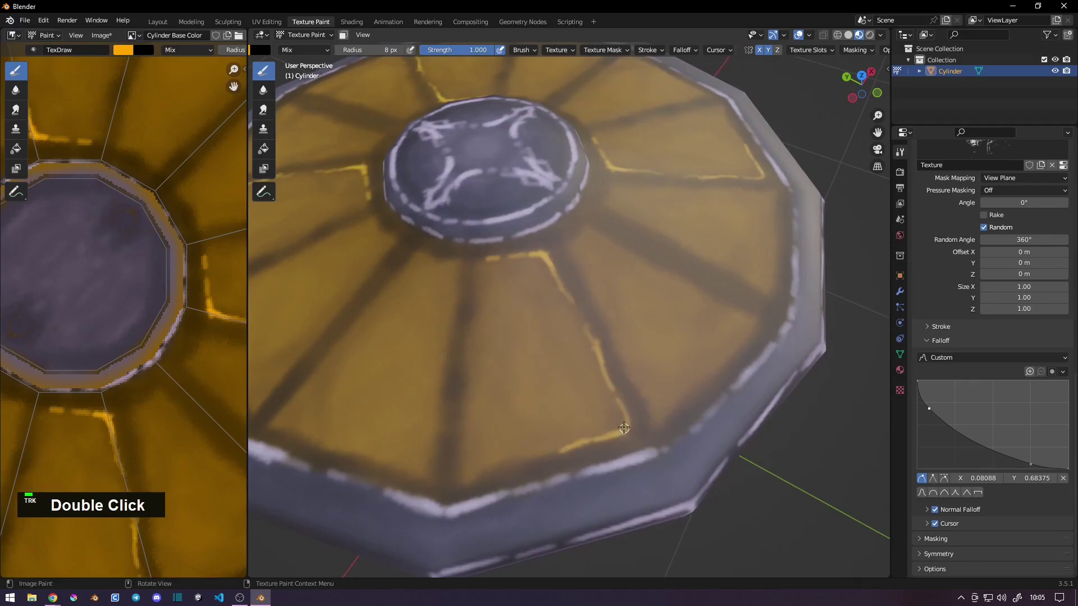
{"action": "key", "text": "ctrl+z"}
{"action": "key", "text": "ctrl+z"}
- Paint bright yellow highlight lines along the edges of each underside plank around the dome
{"action": "double_click", "coordinate": [623, 404]}
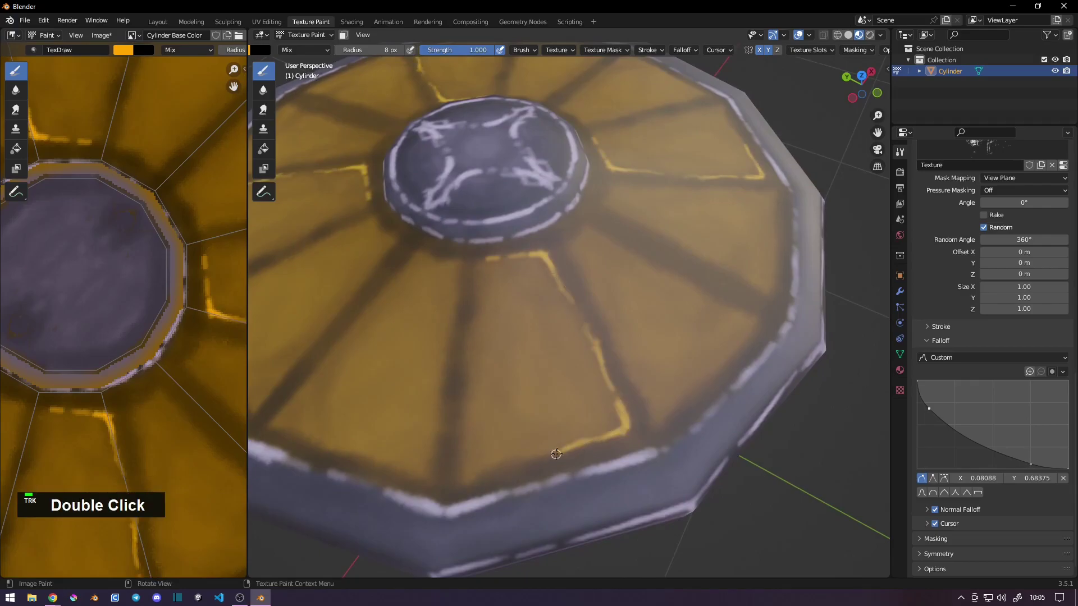
{"action": "middle_click", "coordinate": [556, 287]}
{"action": "double_click", "coordinate": [547, 241]}
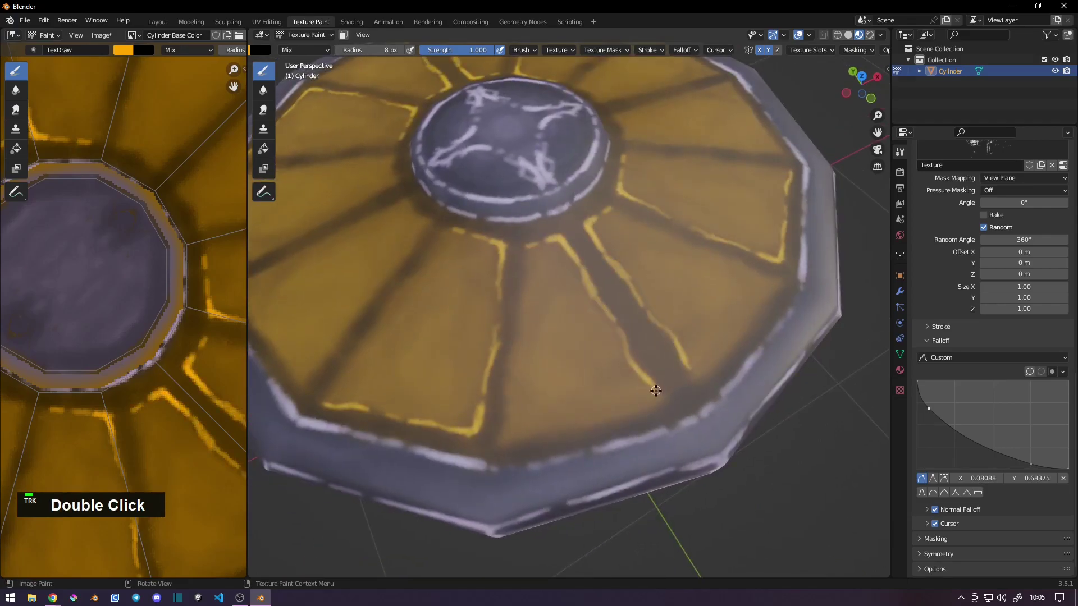
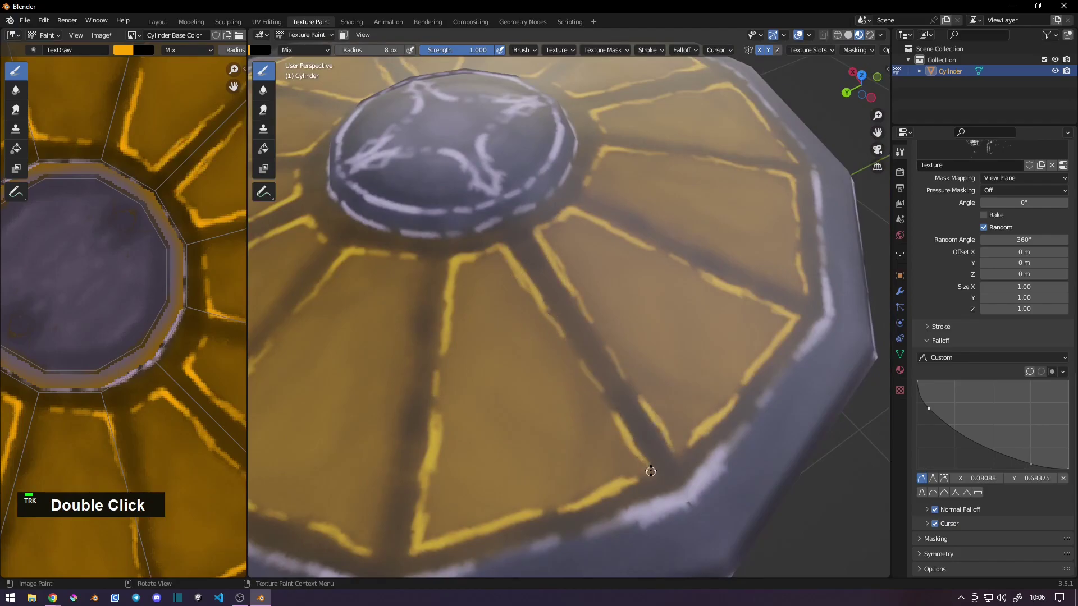
{"action": "middle_click", "coordinate": [579, 346]}
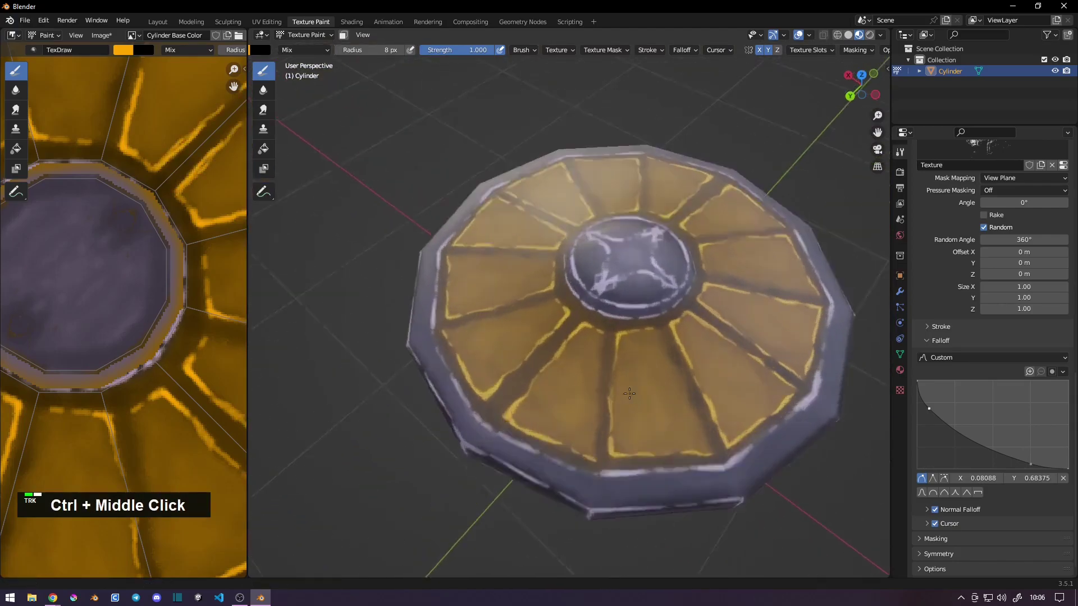
{"action": "double_click", "coordinate": [505, 311]}
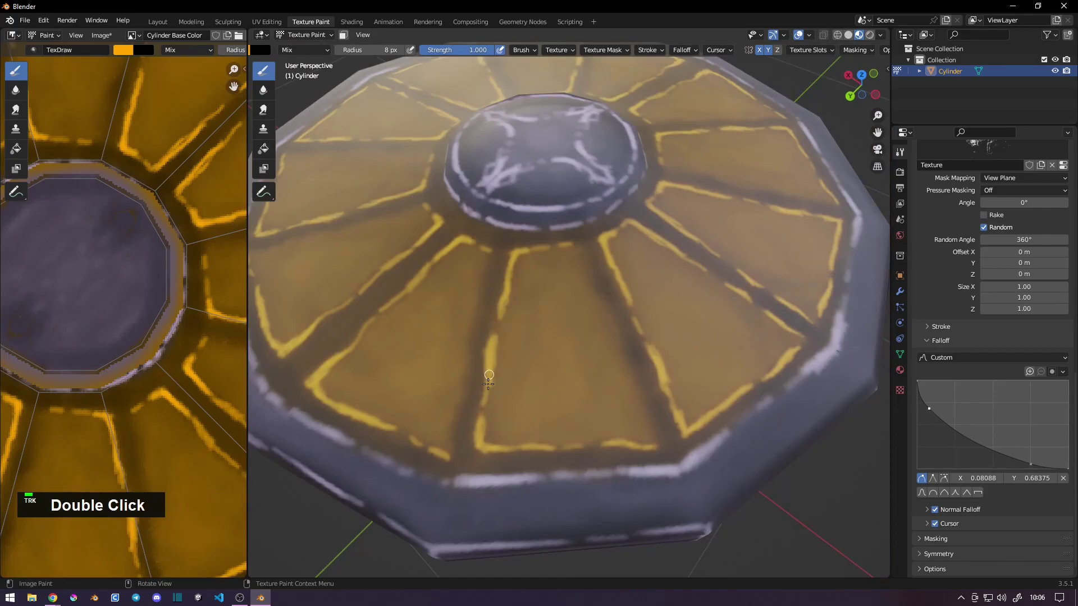
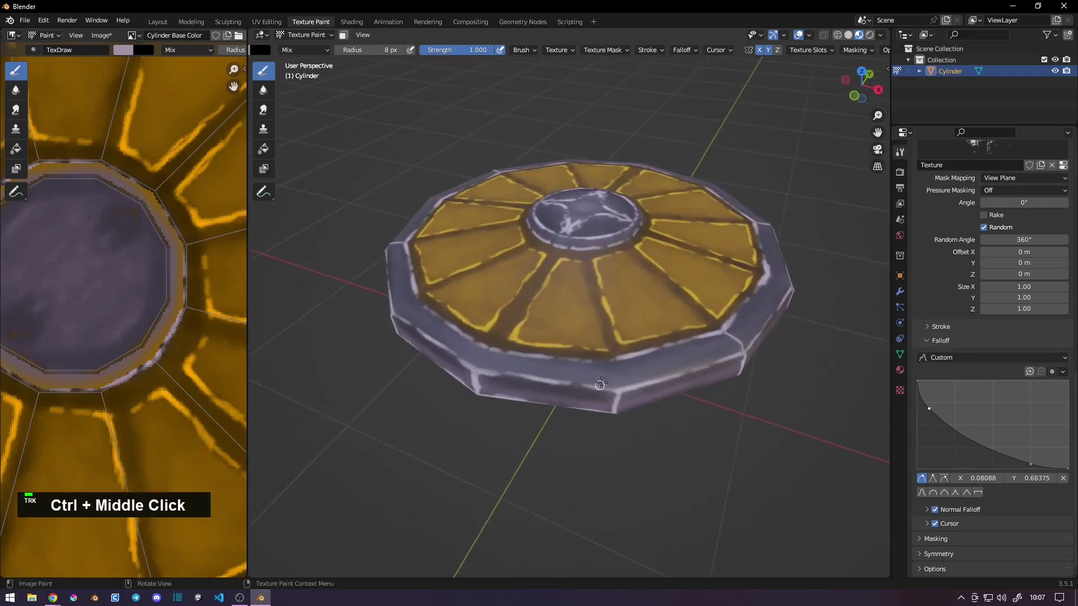
- Sample the lavender colour and touch up the rim while orbiting around the lid
{"action": "middle_click", "coordinate": [583, 396]}
{"action": "key", "text": "s"}
{"action": "double_click", "coordinate": [611, 389]}
{"action": "middle_click", "coordinate": [613, 422]}
{"action": "middle_click", "coordinate": [621, 479]}
{"action": "middle_click", "coordinate": [583, 469]}
{"action": "middle_click", "coordinate": [591, 460]}
{"action": "middle_click", "coordinate": [603, 408]}
{"action": "key", "text": "s"}
- Set the brush radius to 30 px, repaint the rim broadly, then return to the Layout workspace
{"action": "right_click", "coordinate": [595, 402]}
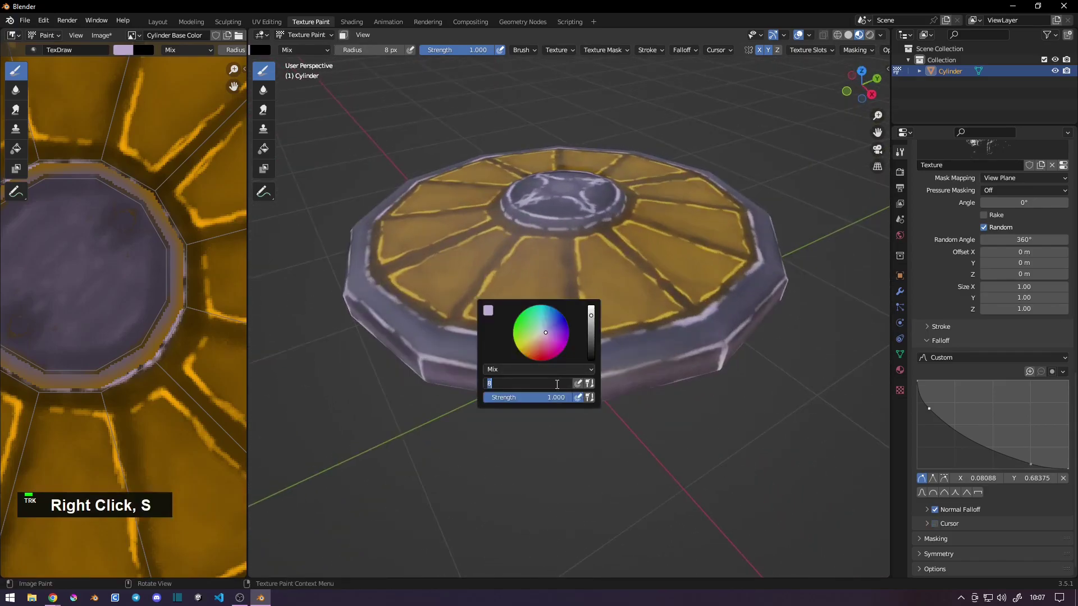
{"action": "key", "text": "KP_3"}
{"action": "key", "text": "KP_0"}
{"action": "key", "text": "Return"}
{"action": "double_click", "coordinate": [580, 378]}
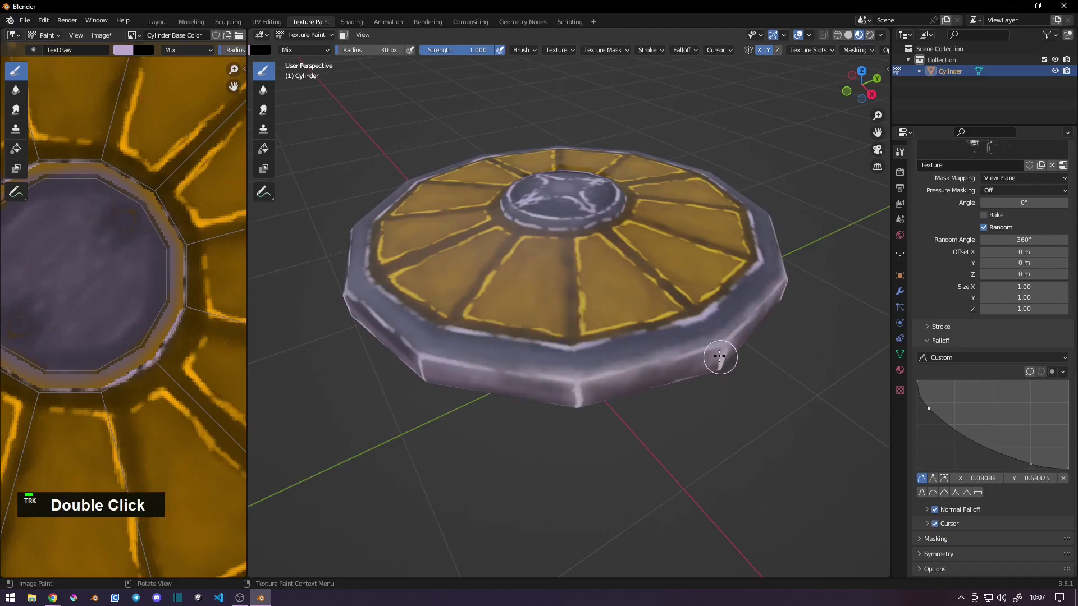
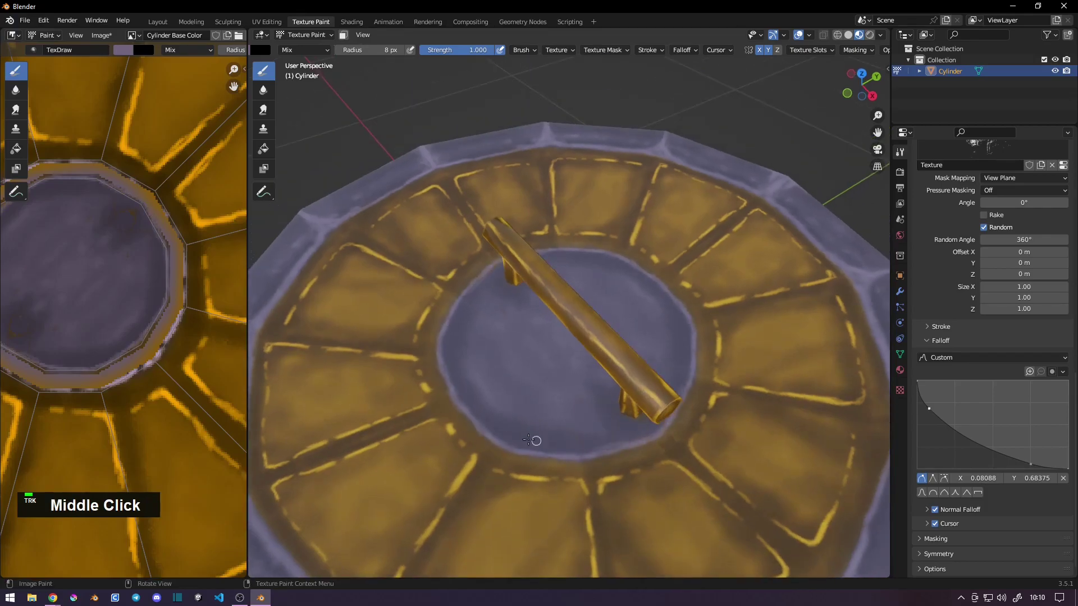
{"action": "double_click", "coordinate": [461, 344]}
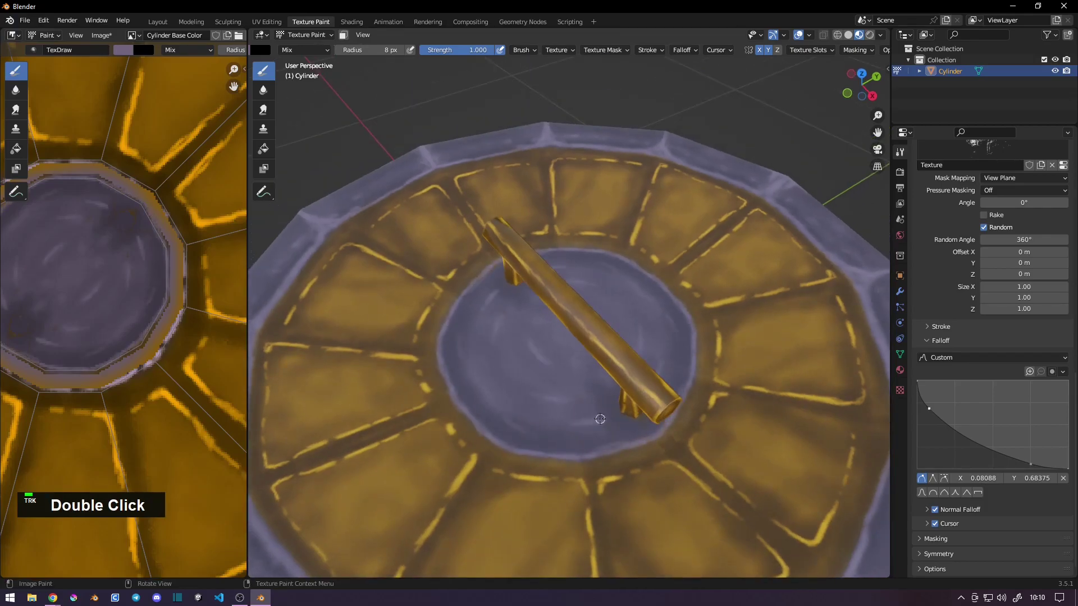
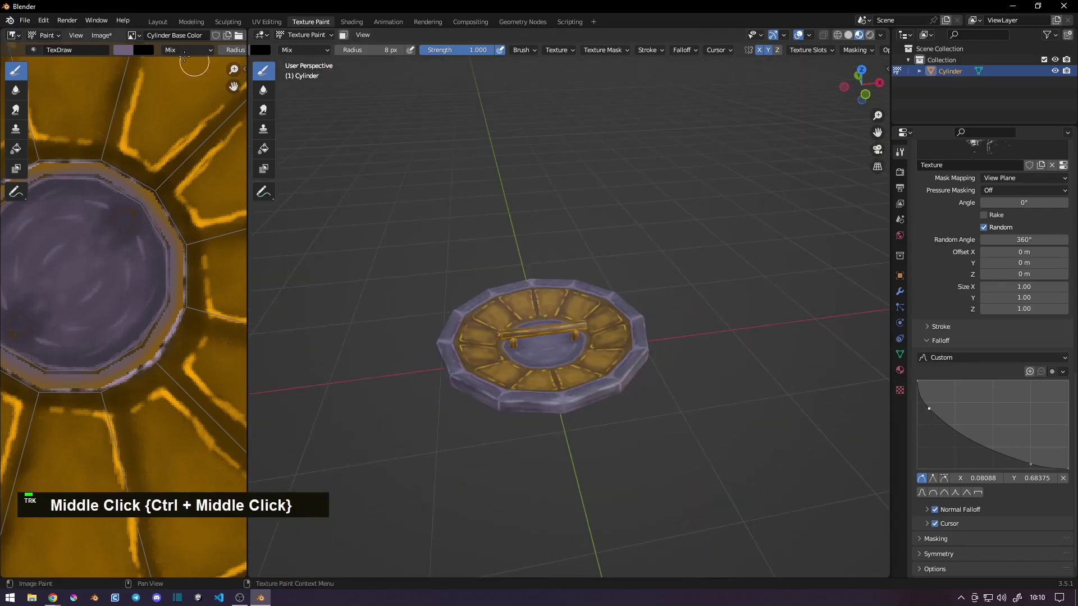
{"action": "left_click", "coordinate": [560, 177]}
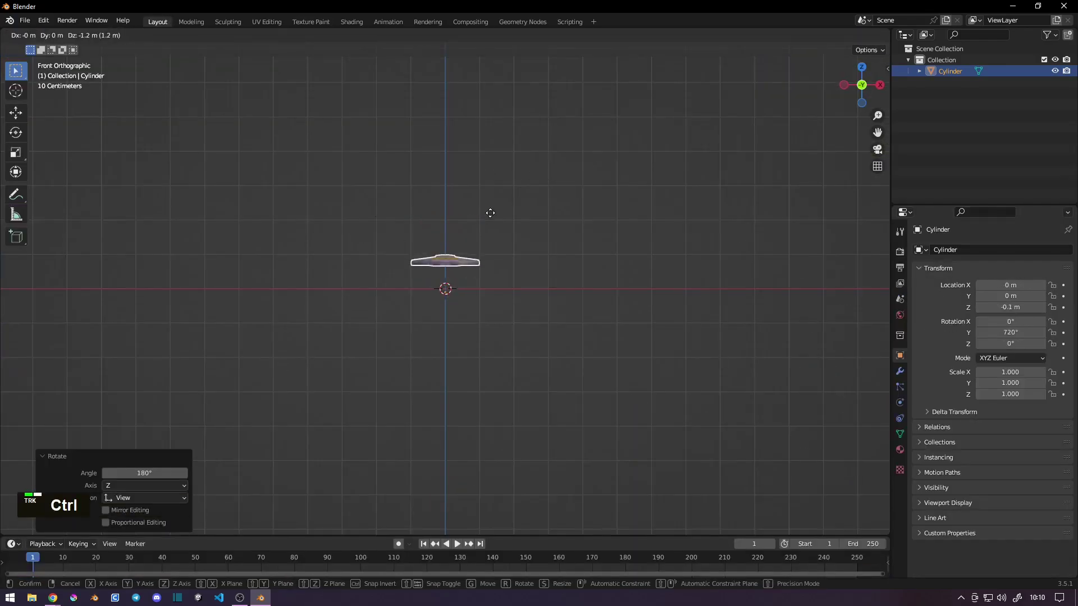